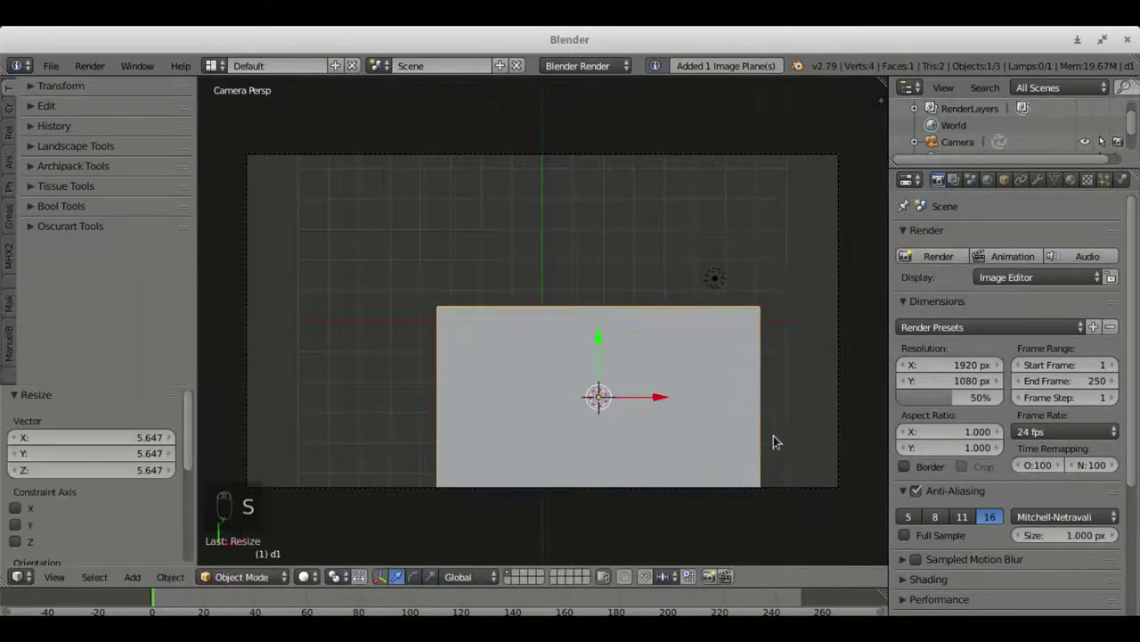
# - Enlarge and centre the polygon background plane in camera view with textured shading shown
pyautogui.press('g')
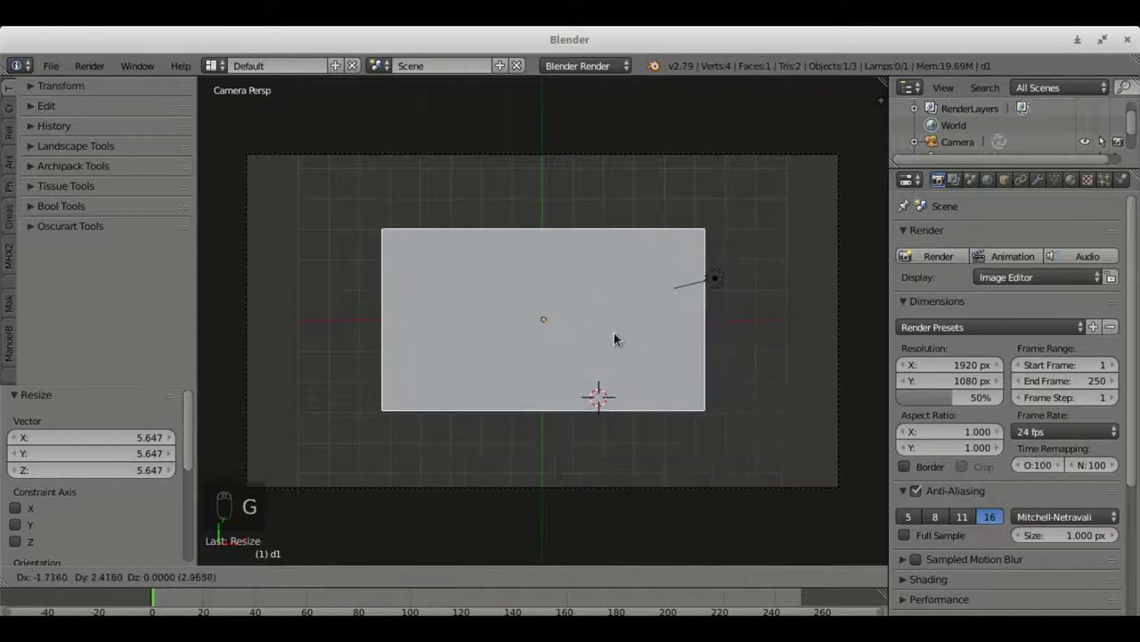
pyautogui.press('s')
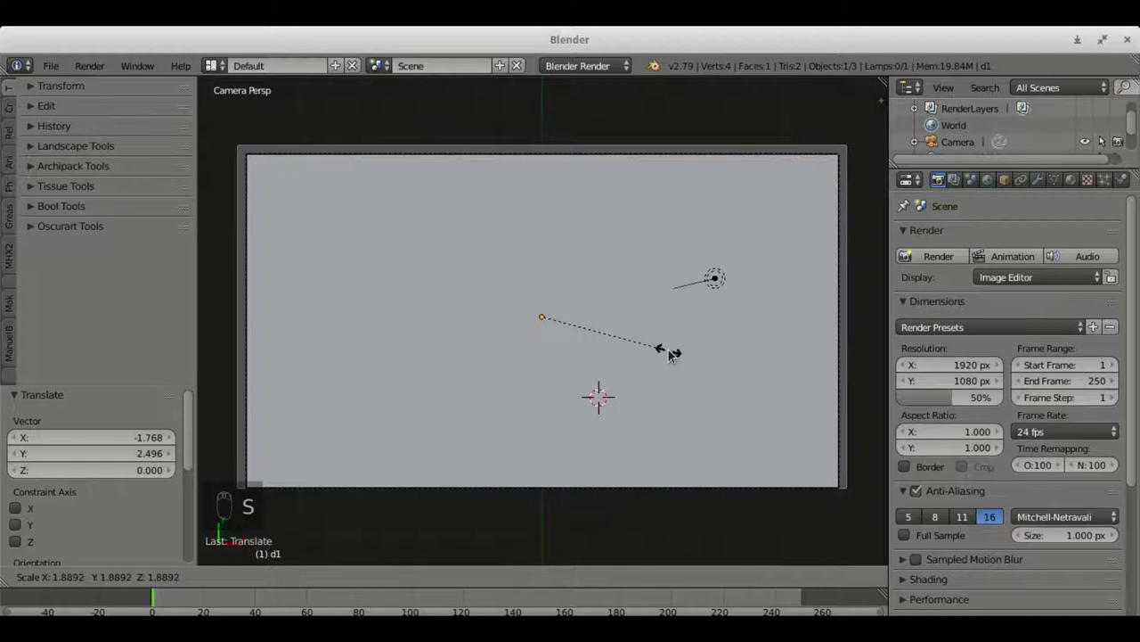
pyautogui.press('g')
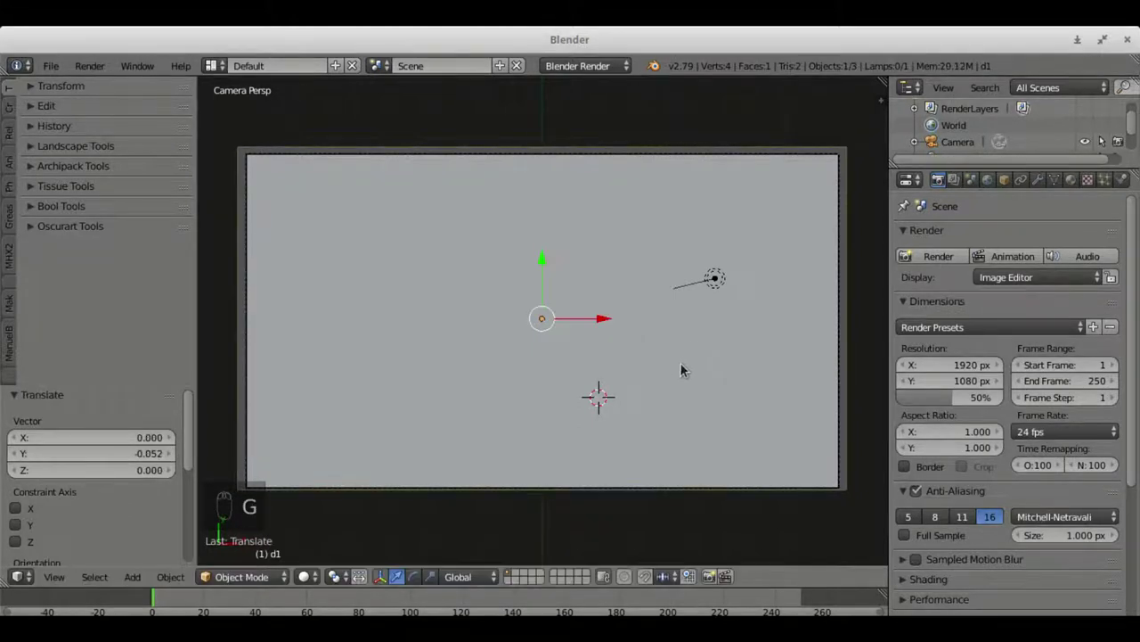
pyautogui.press('alt+z')
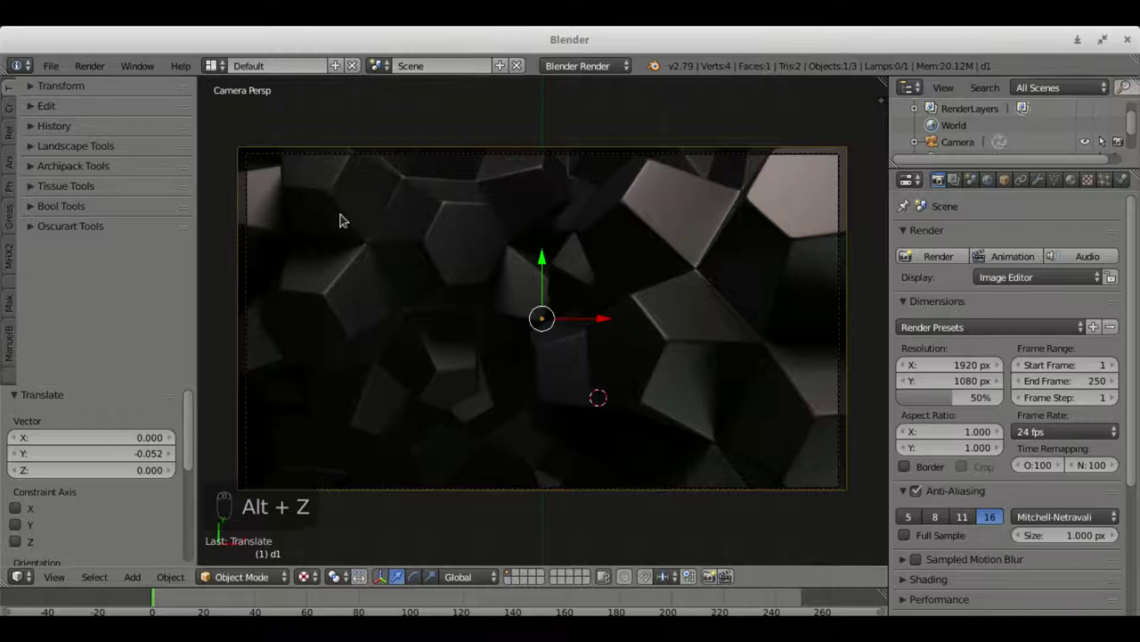
# - Push the background plane back along Z and scale it up to fill the whole frame
pyautogui.press('g')
pyautogui.press('s')
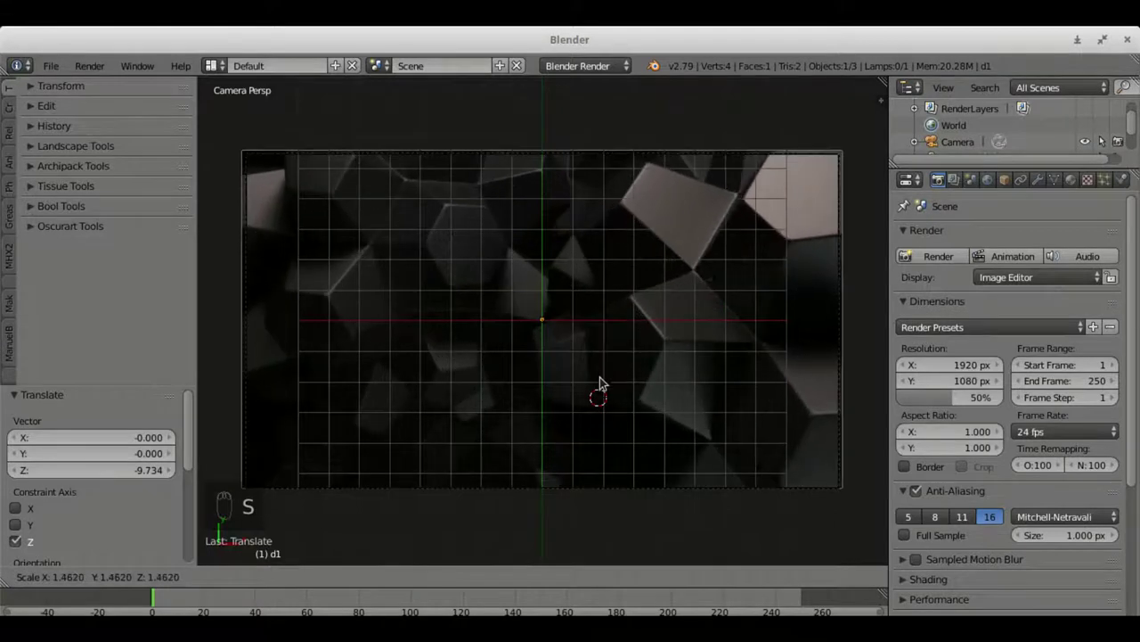
pyautogui.press('a')
# - Add a plane and, in Edit Mode, move its box-selected vertices to squash it into a long thin bar
pyautogui.press('space')
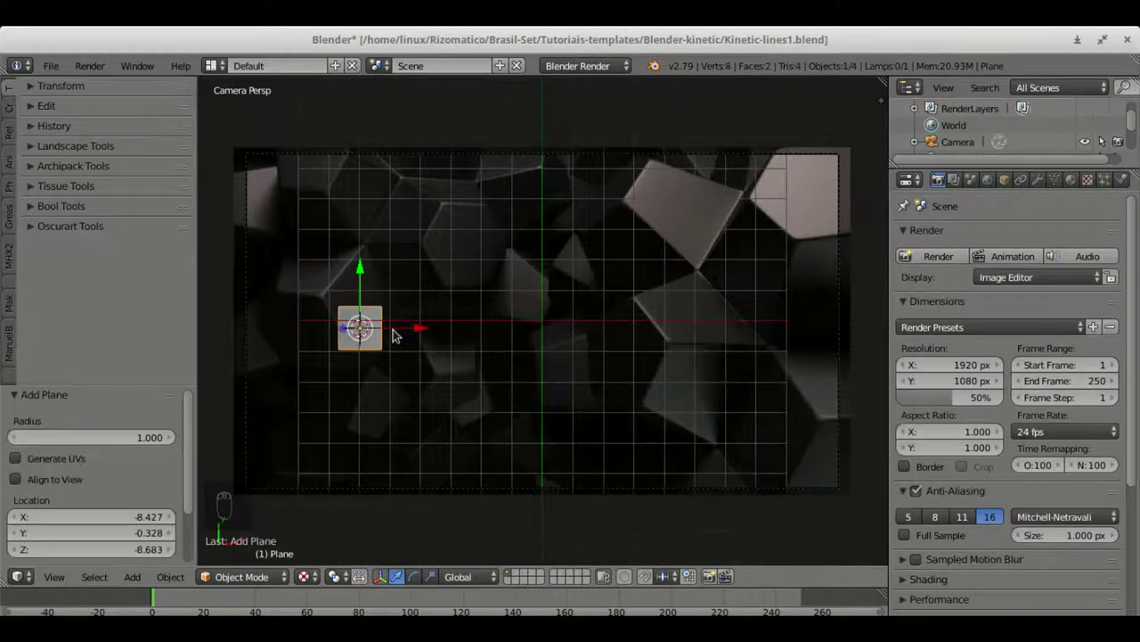
pyautogui.press('Tab')
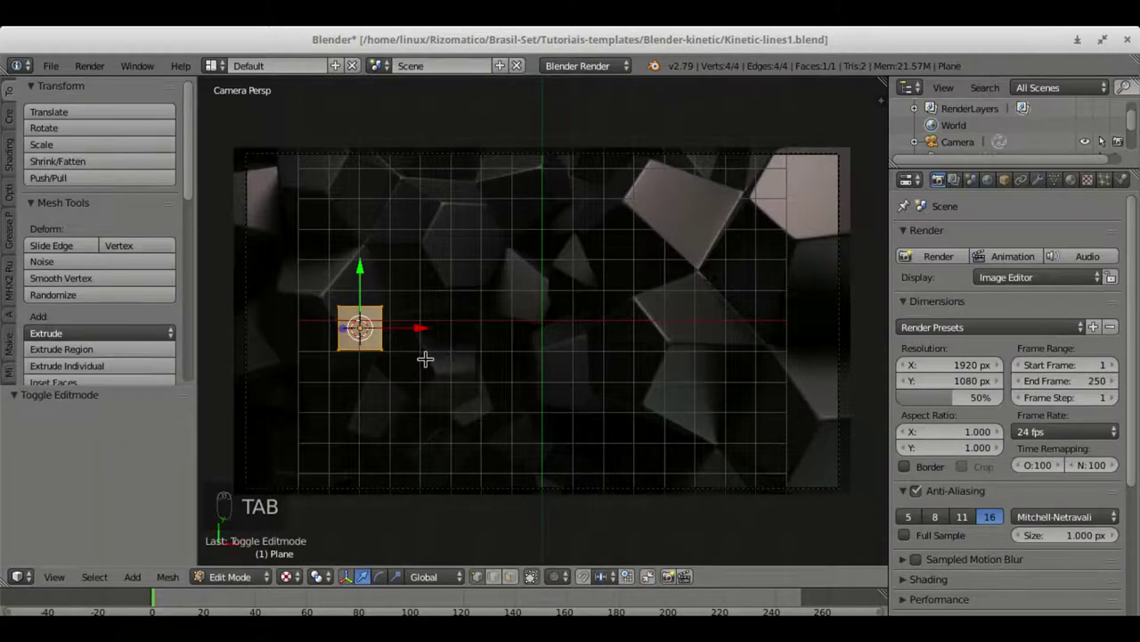
pyautogui.press('a')
pyautogui.press('b')
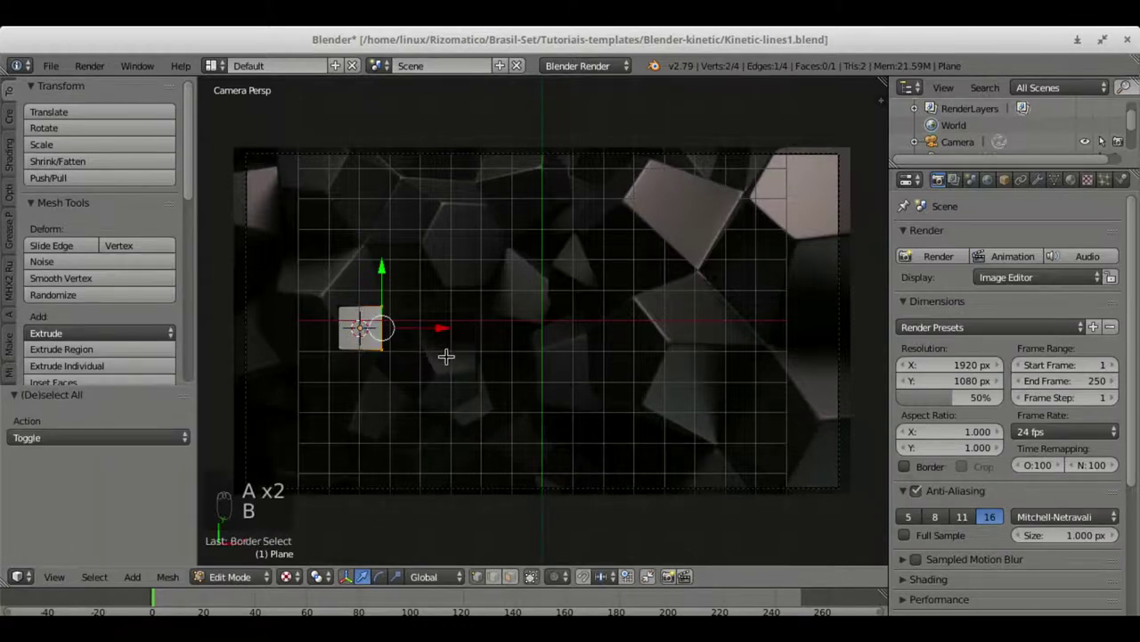
pyautogui.press('g')
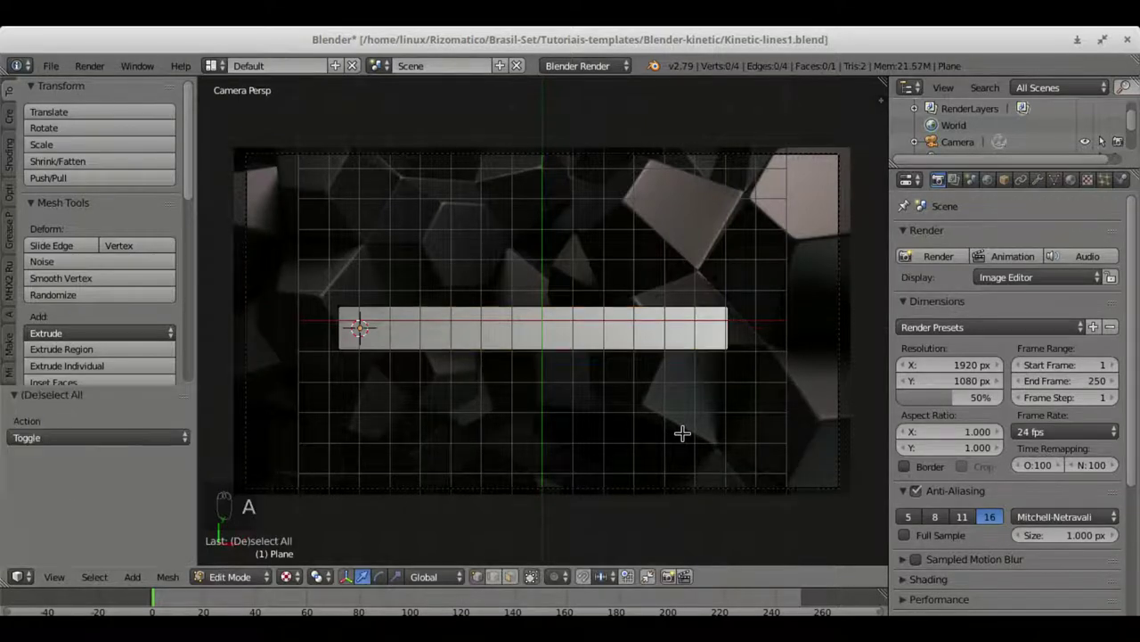
pyautogui.press('b')
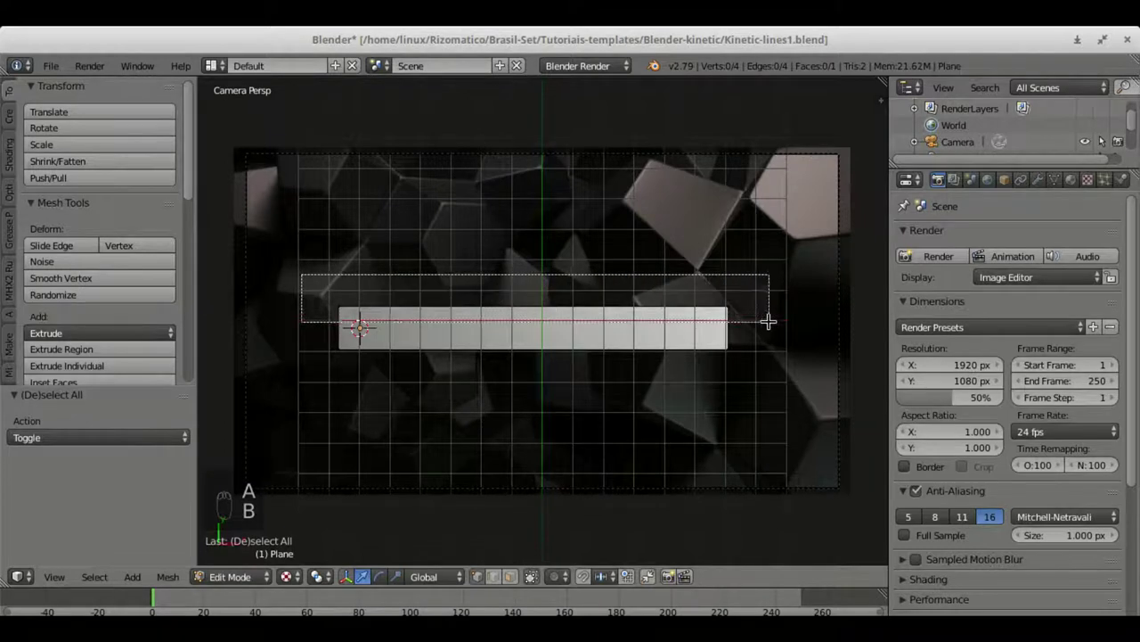
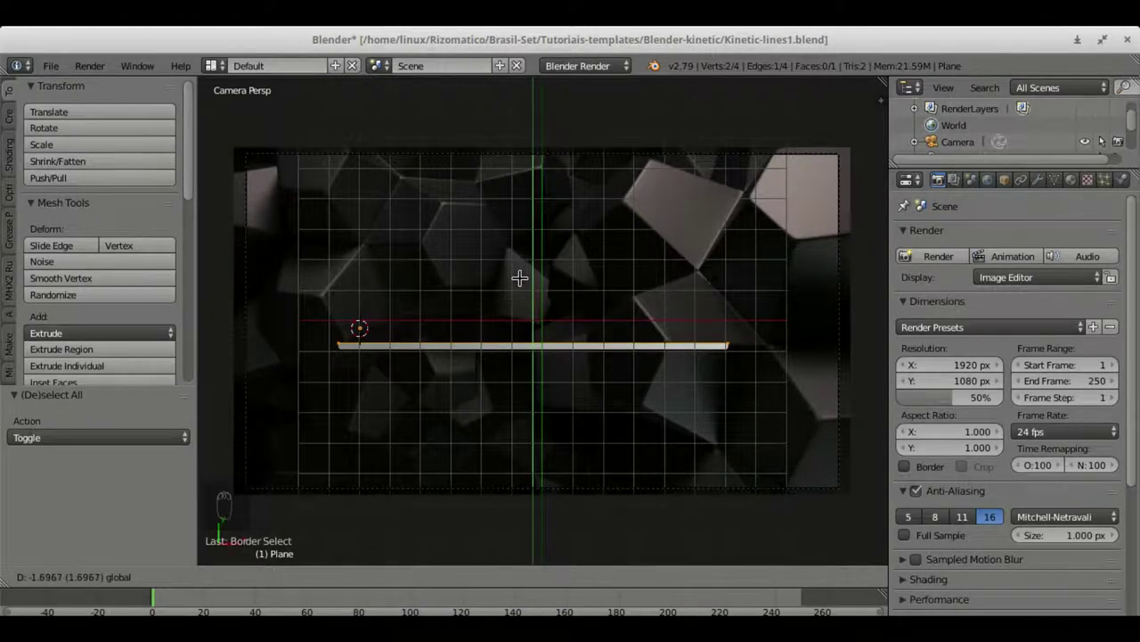
# - Give the bar a green toon material with specular 0 and Shadeless, and save the file
pyautogui.press('Tab')
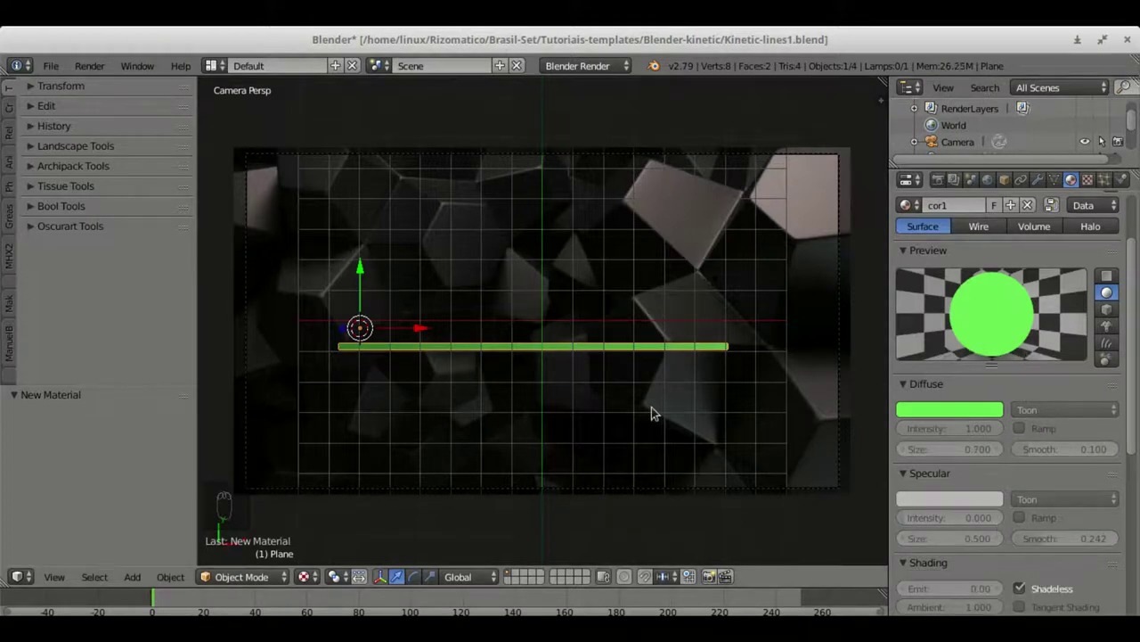
pyautogui.press('ctrl+s')
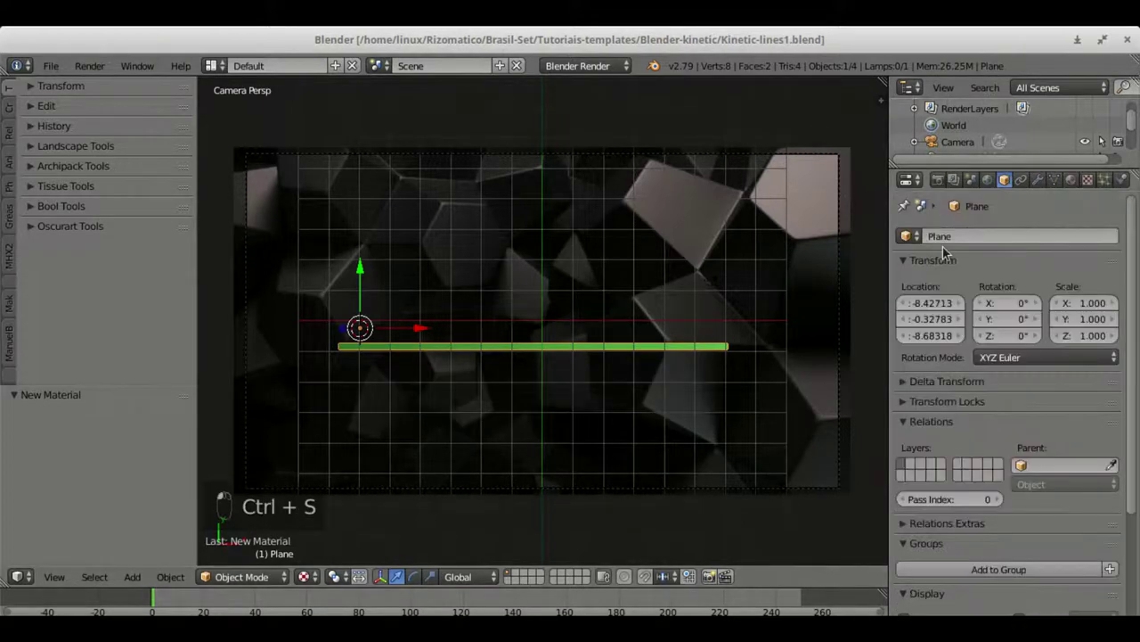
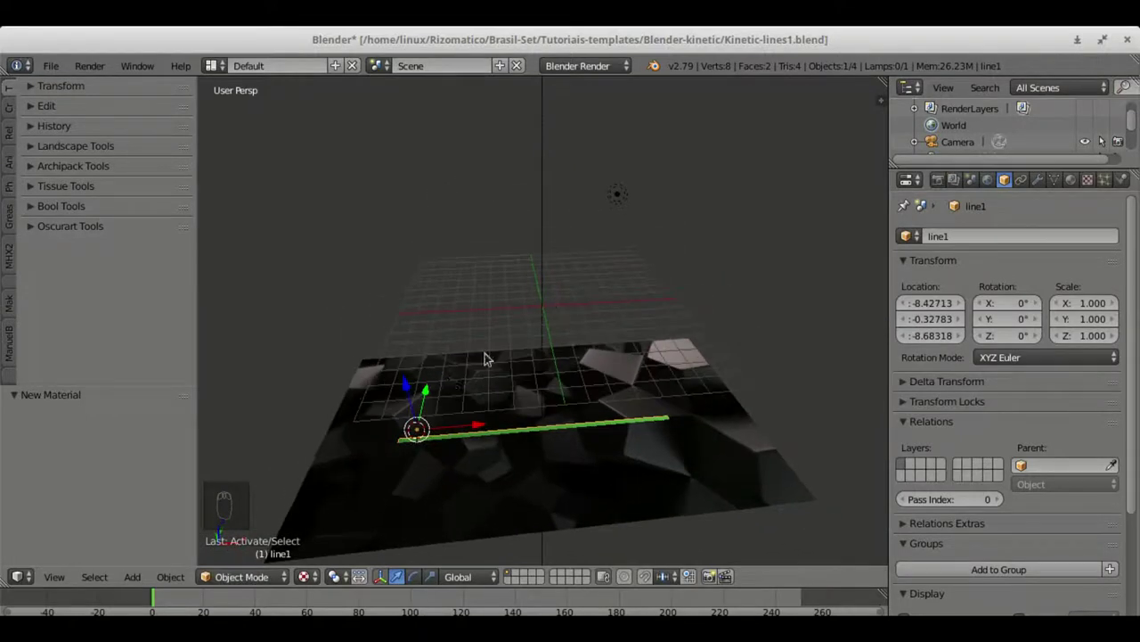
# - Raise line1 above the background, set its origin to geometry and return to camera view
pyautogui.moveTo(409, 388); pyautogui.dragTo(415, 300)
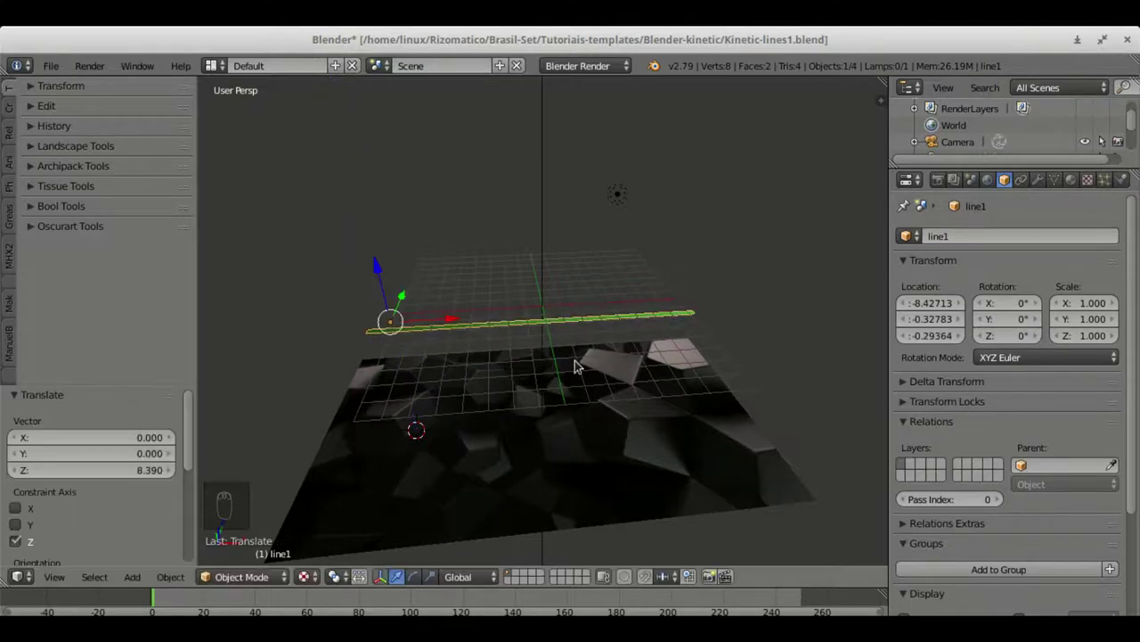
pyautogui.press('KP_0')
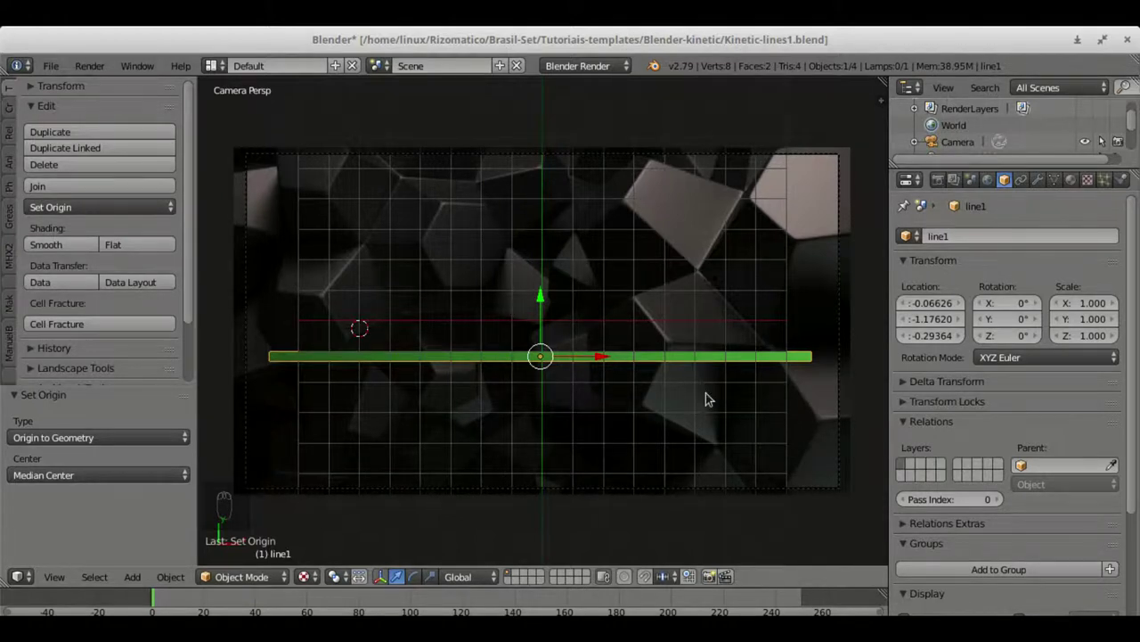
# - Shrink line1 to about a quarter, rotate it 90° upright and move it to the frame's left
pyautogui.press('s')
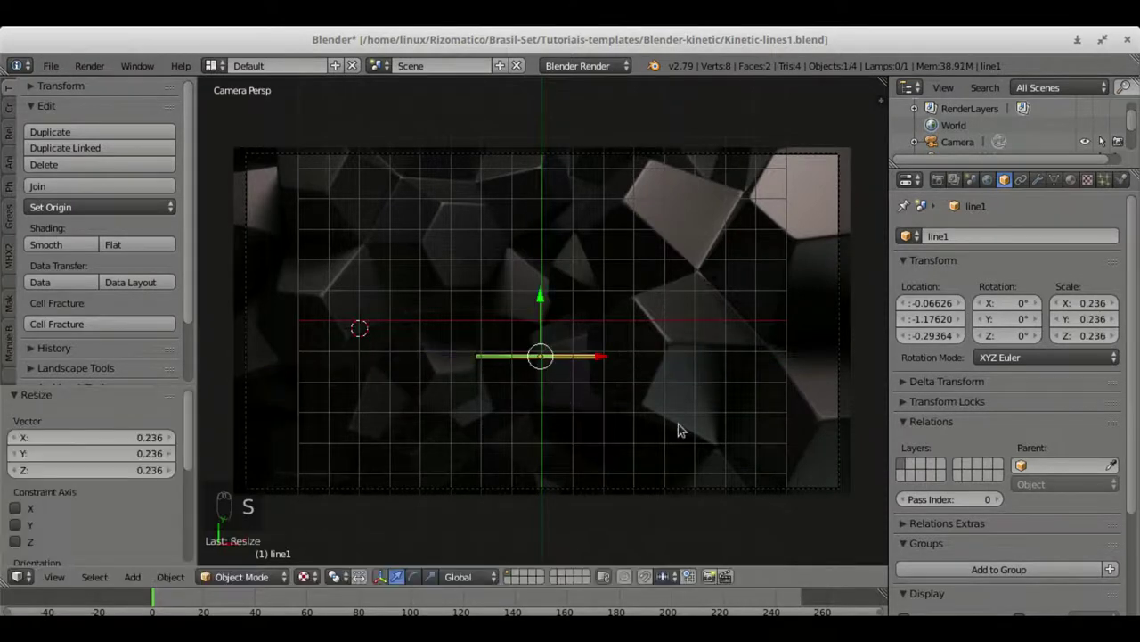
pyautogui.press('r')
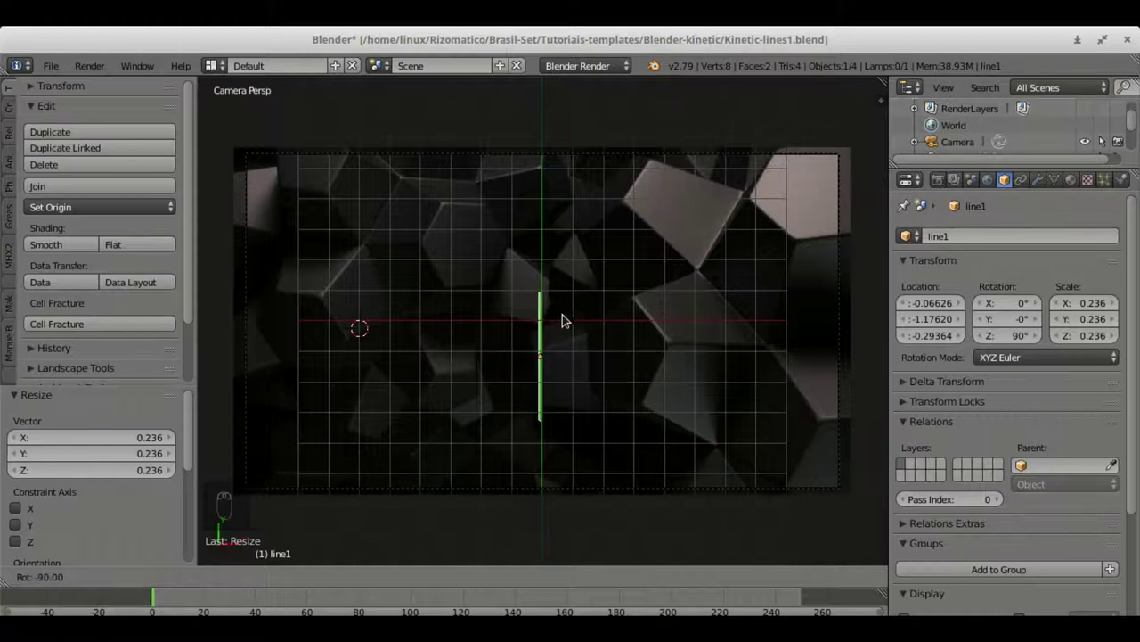
pyautogui.press('g')
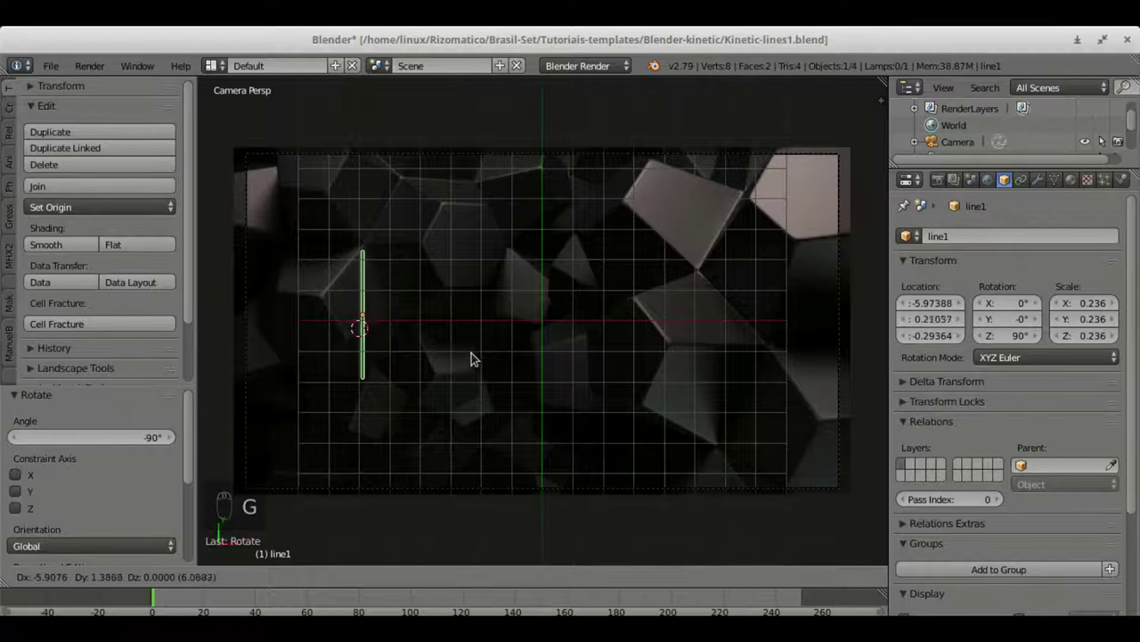
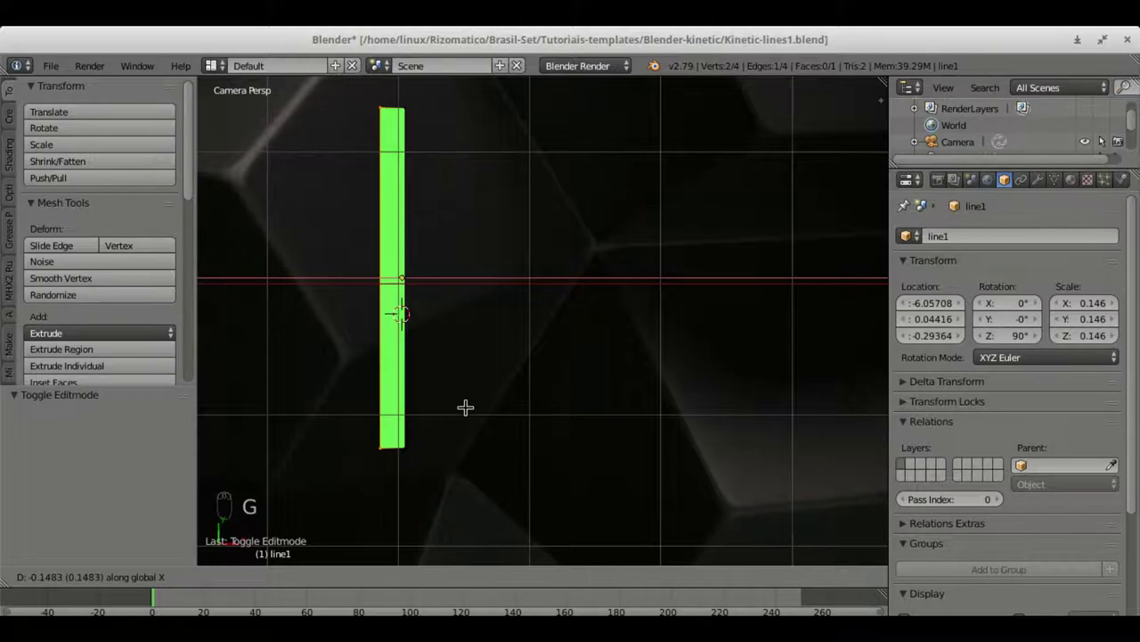
# - Adjust line1's length in Edit Mode, leave editing and save the file
pyautogui.press('Tab')
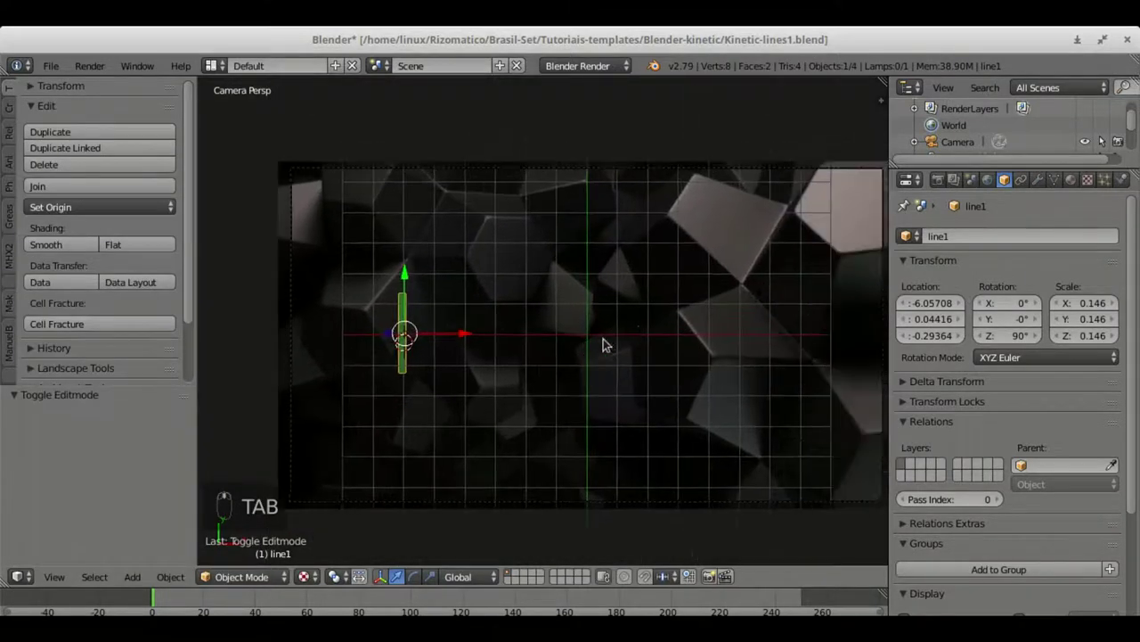
pyautogui.doubleClick(585, 315)
pyautogui.press('ctrl+s')
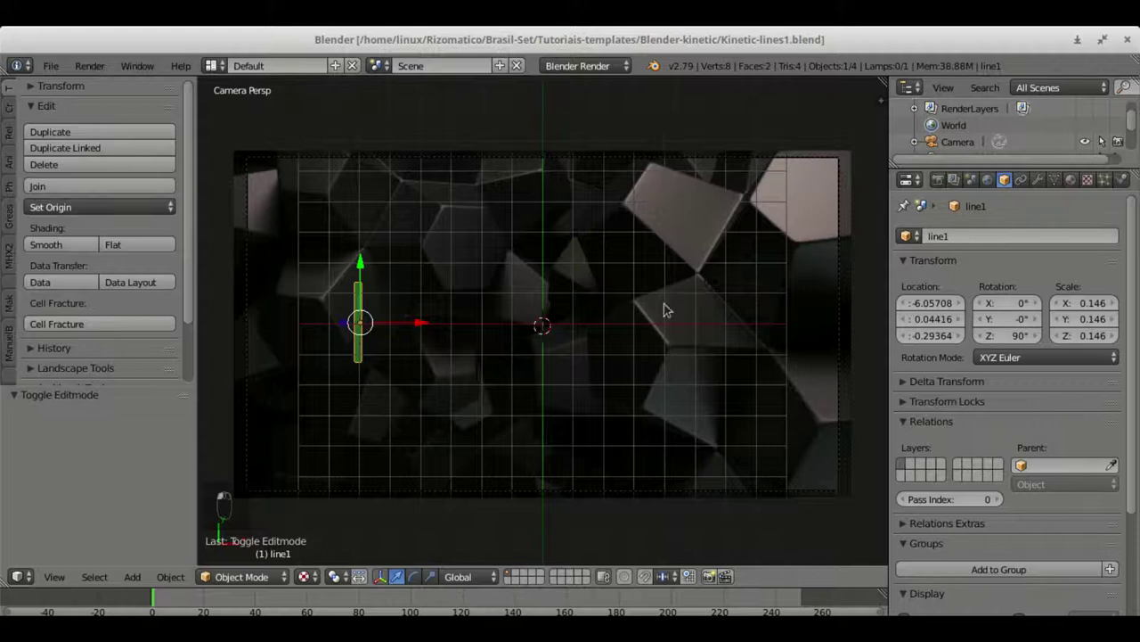
# - Add a text object and clear its placeholder word in Edit Mode
pyautogui.press('space')
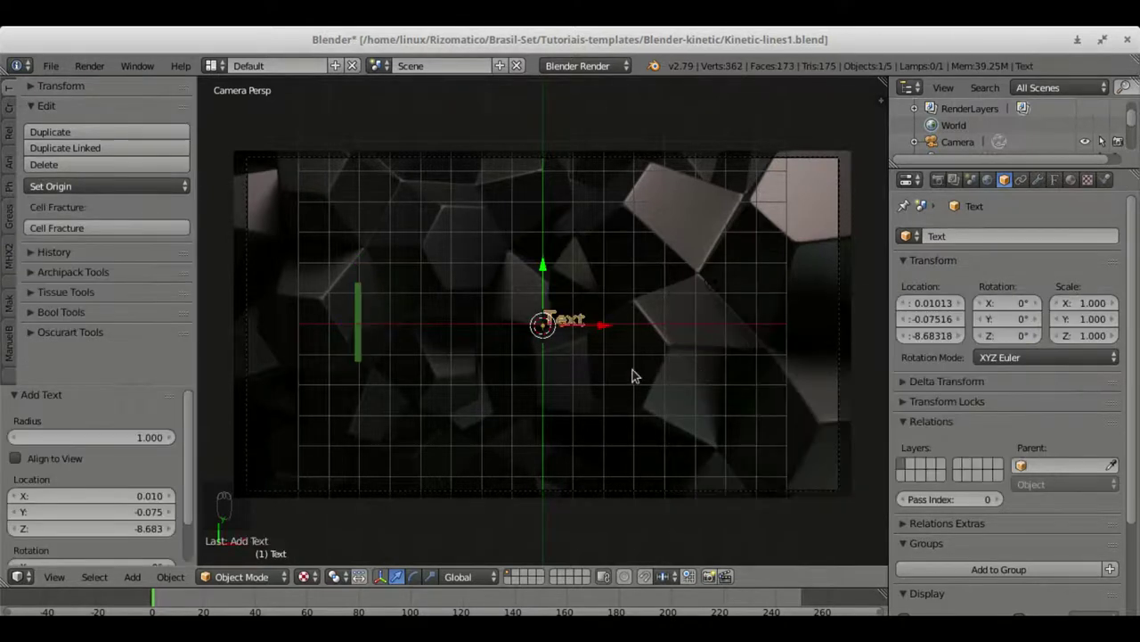
pyautogui.press('Tab')
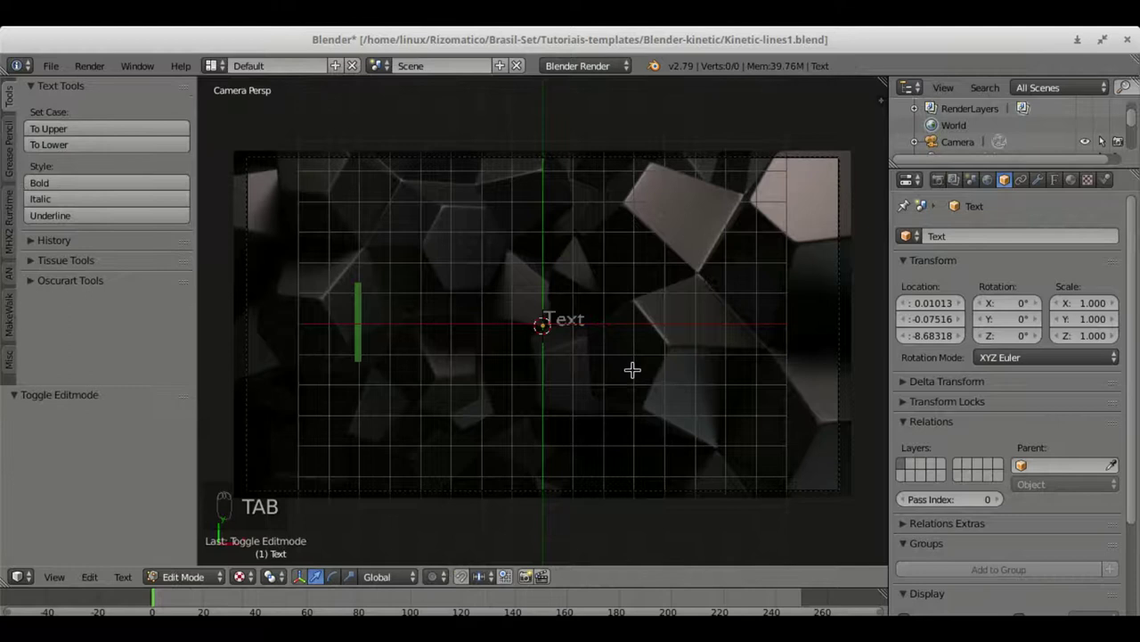
pyautogui.press('BackSpace')
pyautogui.press('t')
pyautogui.press('i')
pyautogui.press('l')
# - Spell out the title NINJA TUX as the text's content
pyautogui.press('e')
pyautogui.press('n')
pyautogui.press('i')
pyautogui.press('j')
pyautogui.press('a')
pyautogui.press('space')
pyautogui.press('t')
pyautogui.press('x')
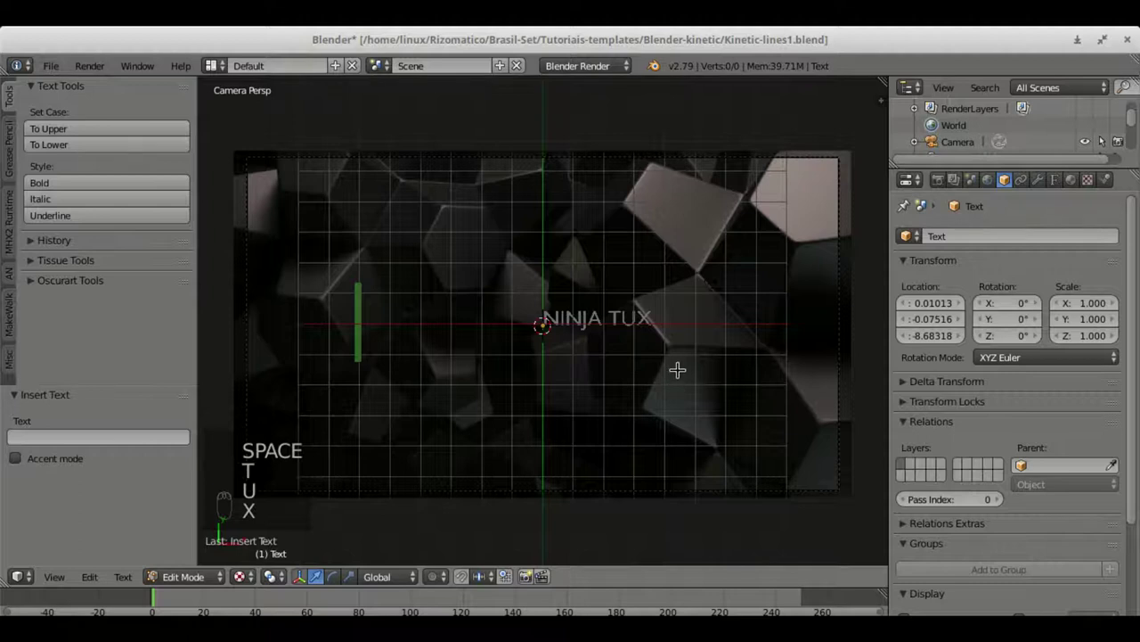
# - Set the text's font to Abel-Regular, enlarge the title and reposition it
pyautogui.press('Tab')
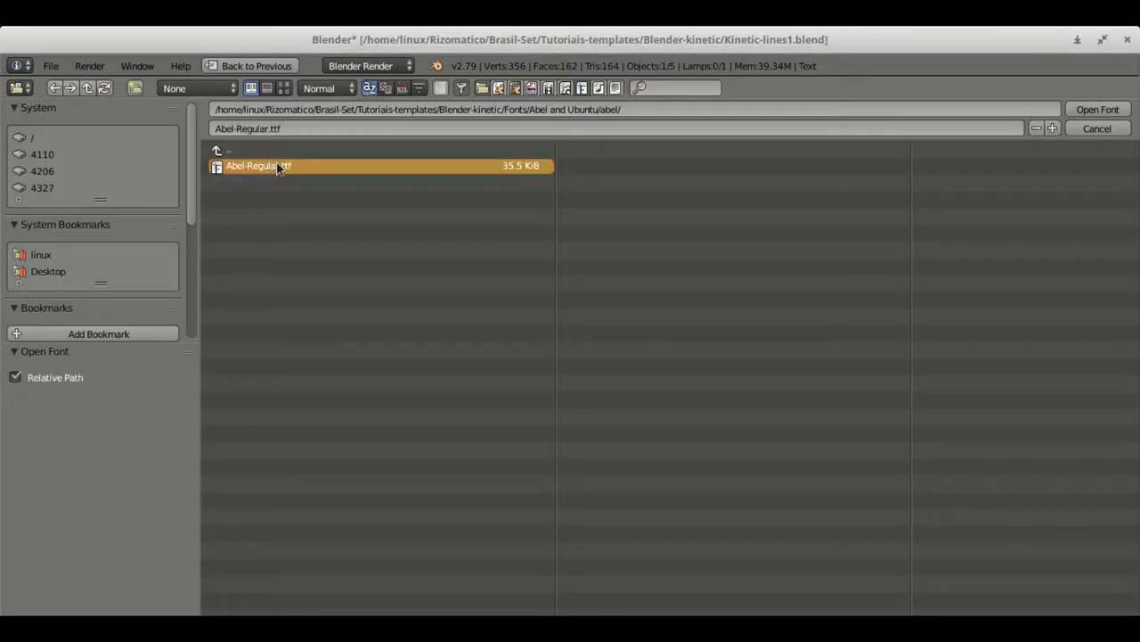
pyautogui.moveTo(1105, 114); pyautogui.dragTo(647, 335)
pyautogui.press('s')
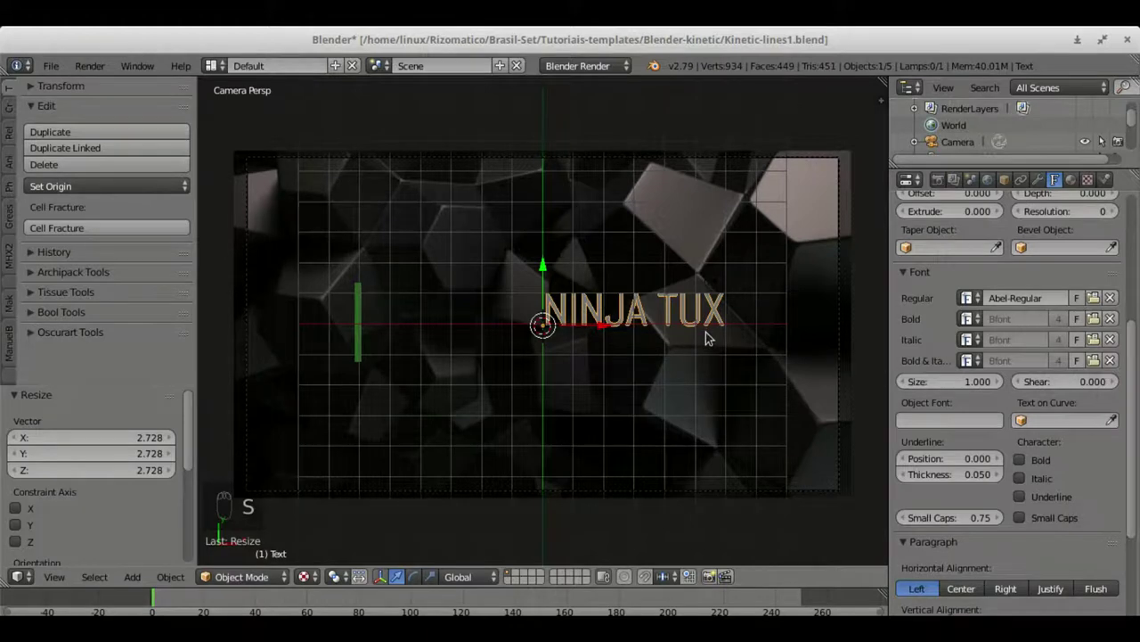
pyautogui.press('g')
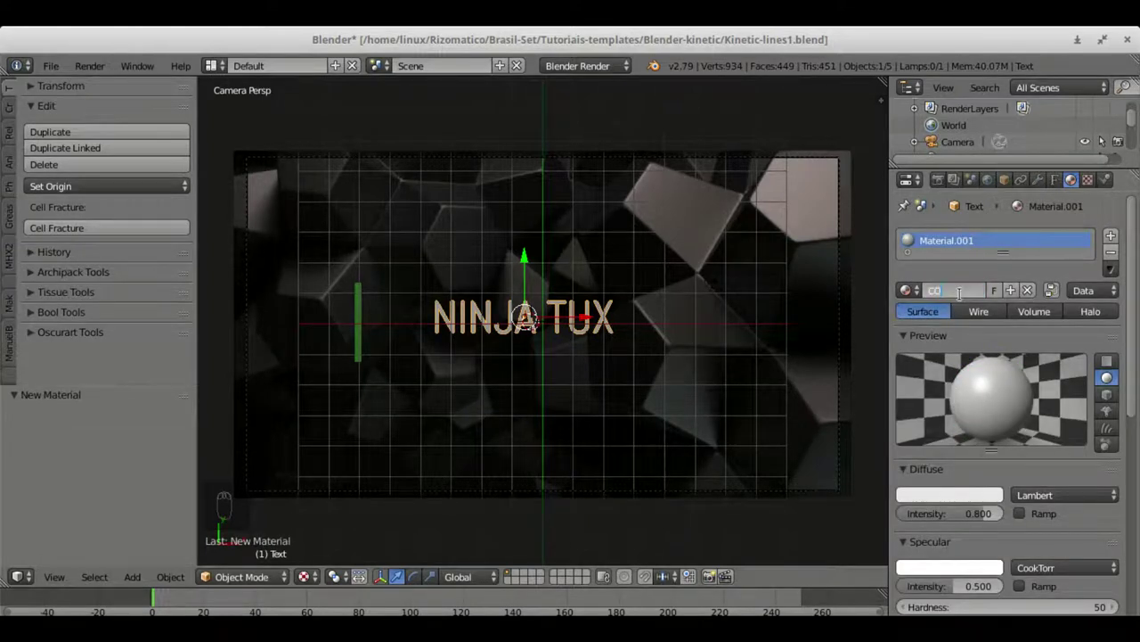
# - Rename the text's material to cor2 and give it a gold diffuse colour
pyautogui.press('BackSpace')
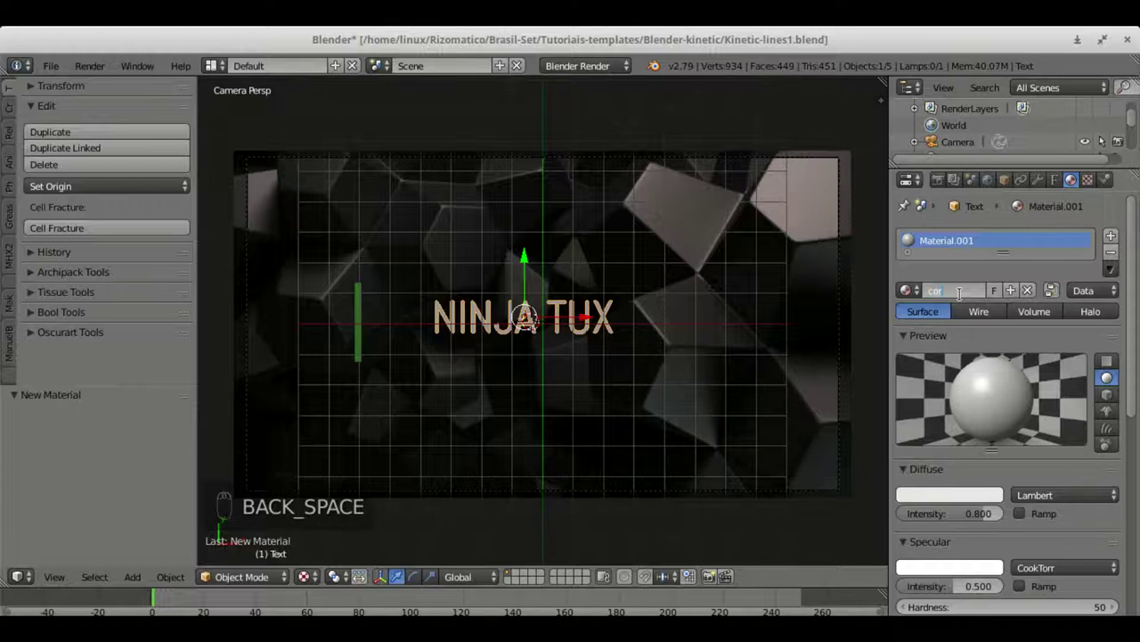
pyautogui.moveTo(927, 498); pyautogui.dragTo(574, 431)
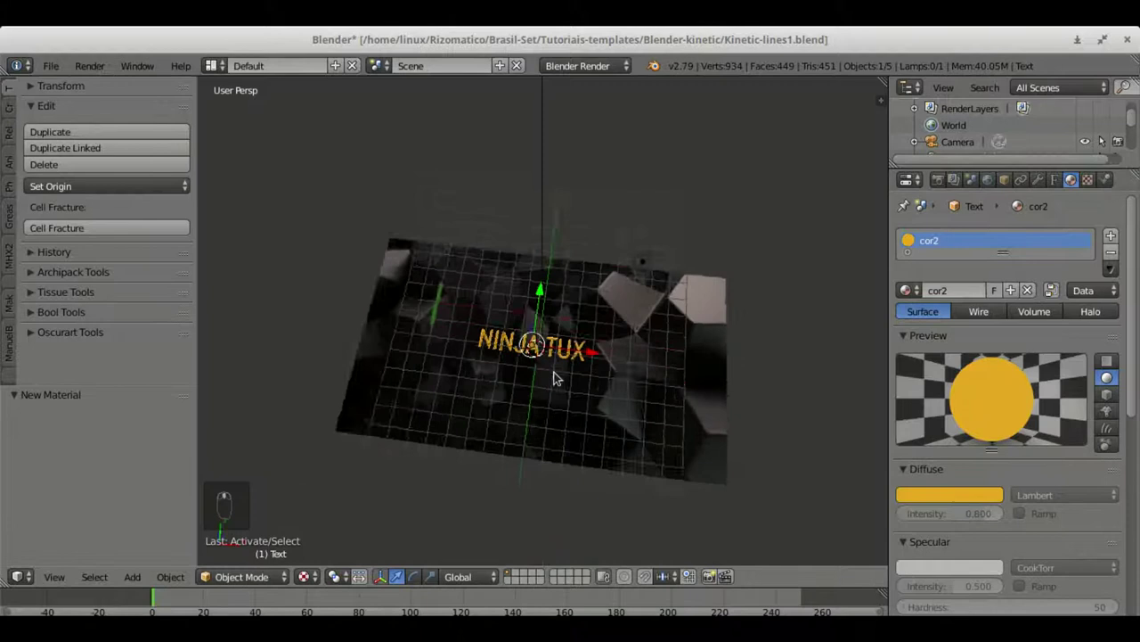
# - Check the scene from an orbited view, then slide the NINJA TUX text sideways along X in camera view
pyautogui.moveTo(535, 349); pyautogui.dragTo(542, 268)
pyautogui.middleClick(494, 377)
pyautogui.moveTo(493, 377); pyautogui.dragTo(437, 263)
pyautogui.moveTo(517, 236); pyautogui.dragTo(560, 311)
pyautogui.press('KP_0')
pyautogui.moveTo(519, 259); pyautogui.dragTo(526, 346)
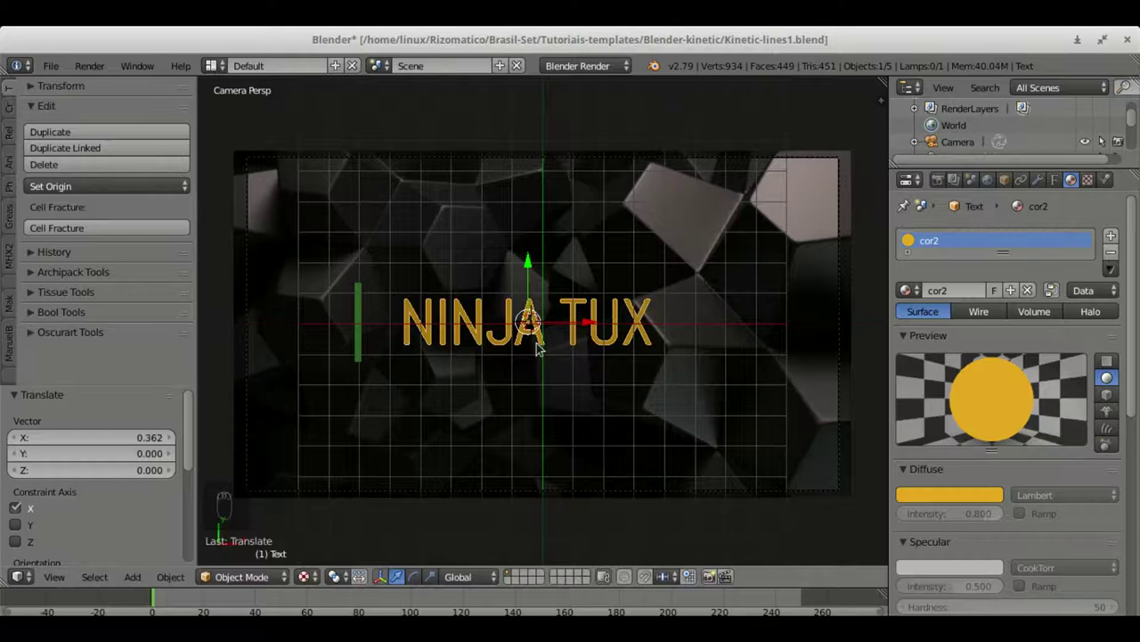
pyautogui.press('Escape')
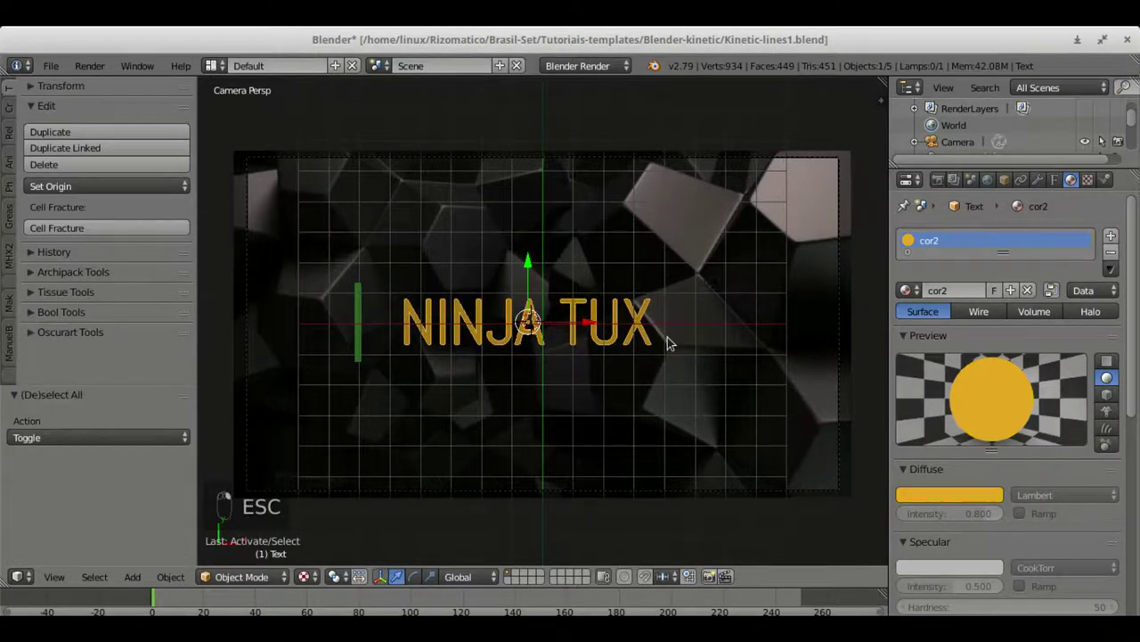
# - Scale the NINJA TUX text down to about three-quarters and settle its position
pyautogui.press('s')
pyautogui.moveTo(673, 342); pyautogui.dragTo(636, 337)
pyautogui.moveTo(591, 331); pyautogui.dragTo(597, 341)
pyautogui.press('Escape')
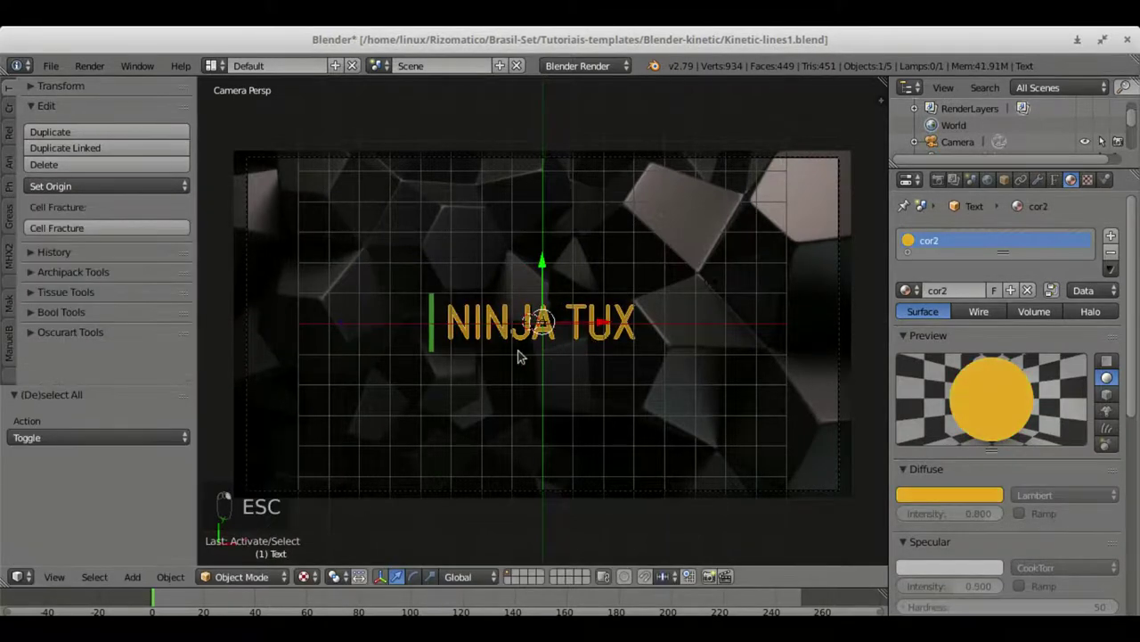
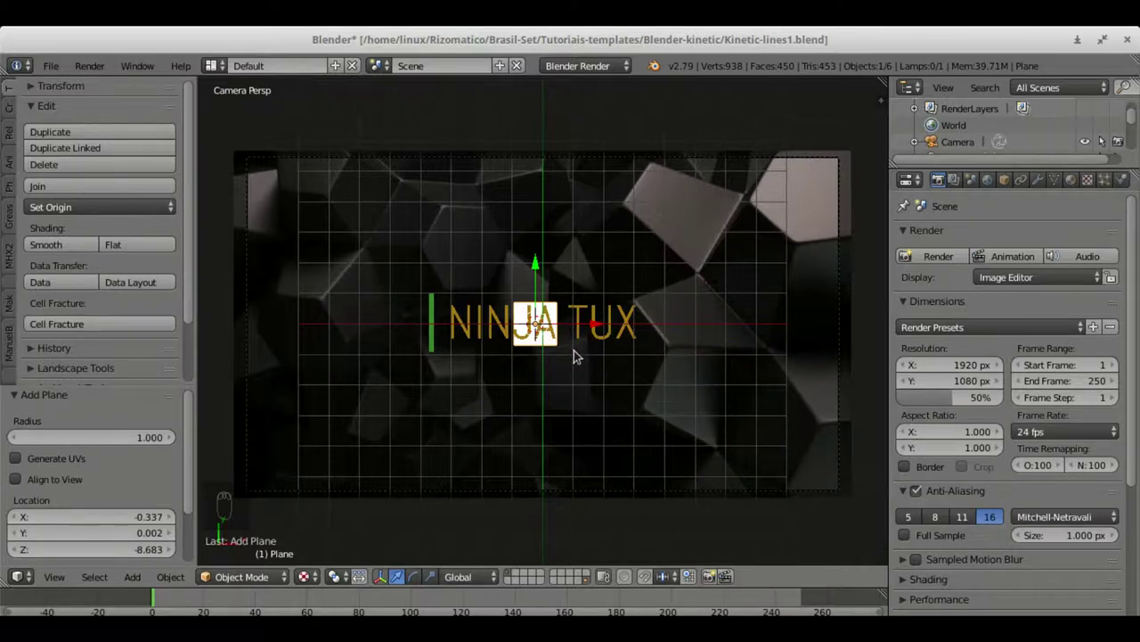
# - Scale the new plane up, then stretch it along X and flatten it along Y to the text's size
pyautogui.press('s')
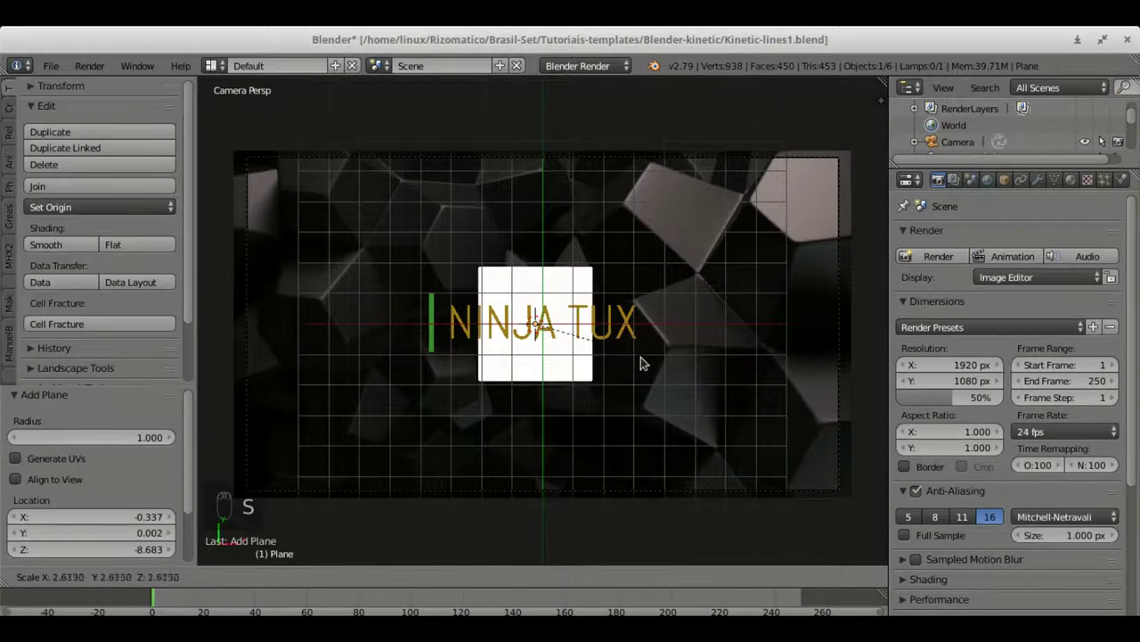
pyautogui.press('Tab')
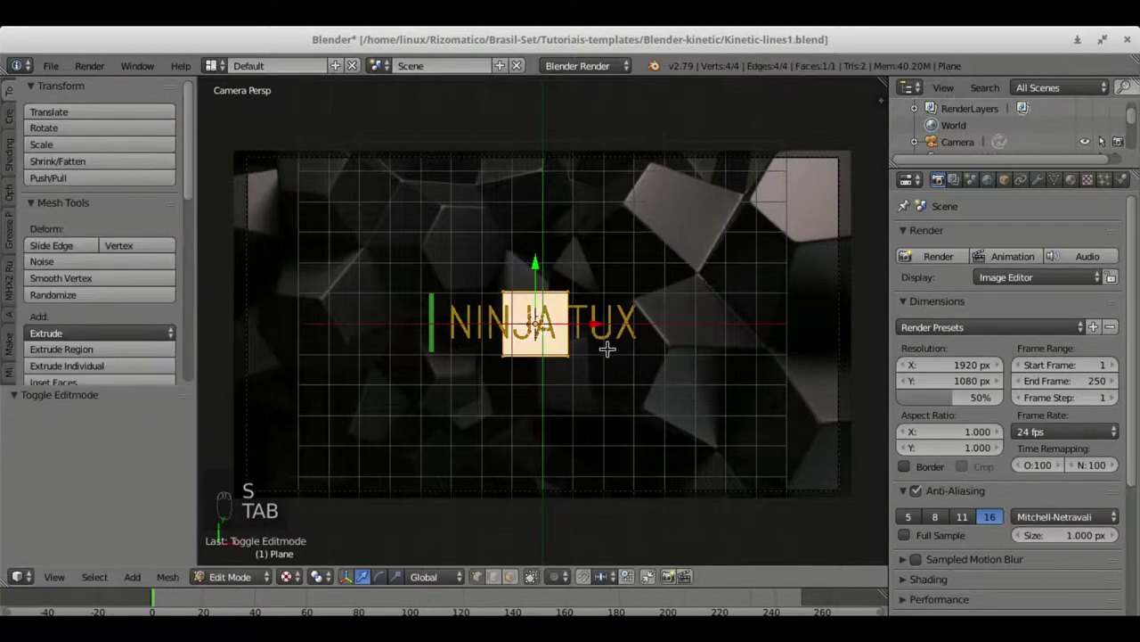
pyautogui.press('s')
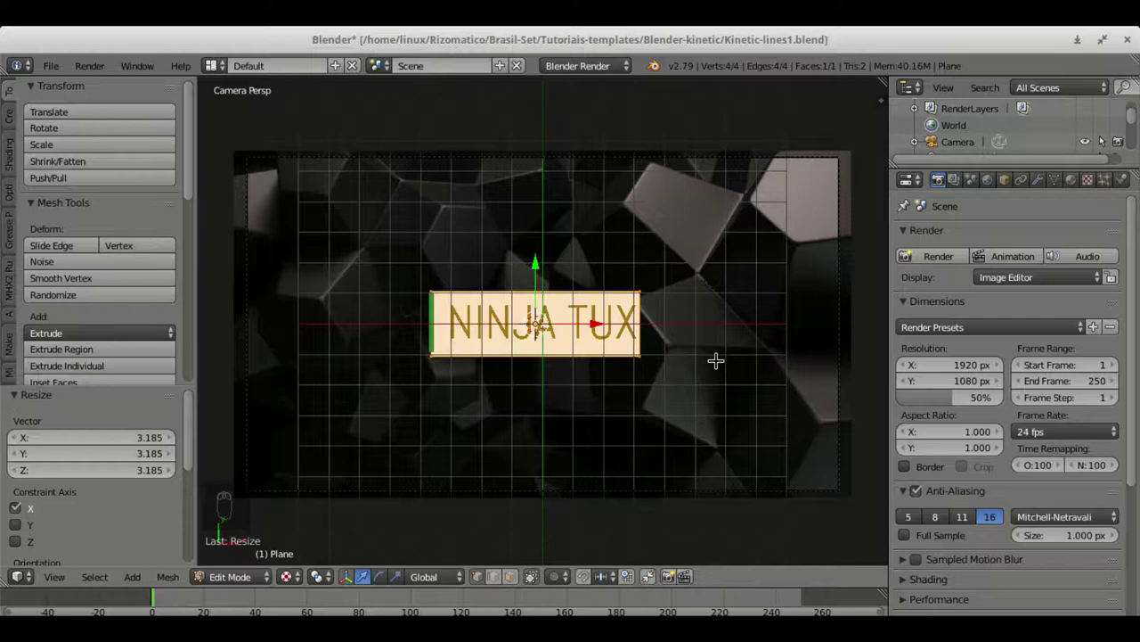
pyautogui.press('s')
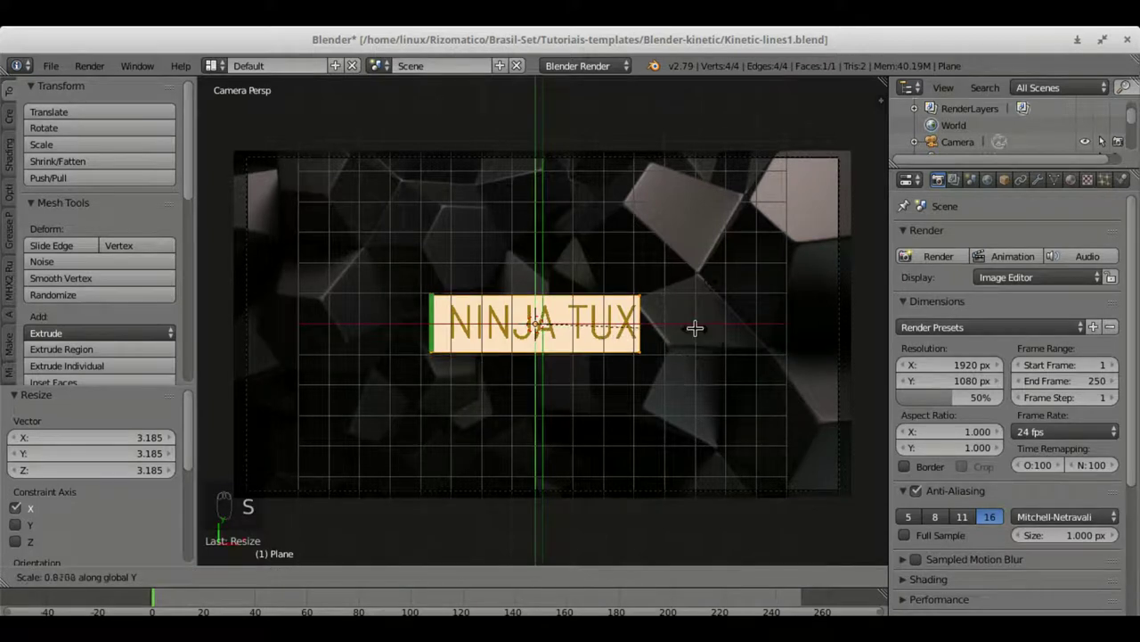
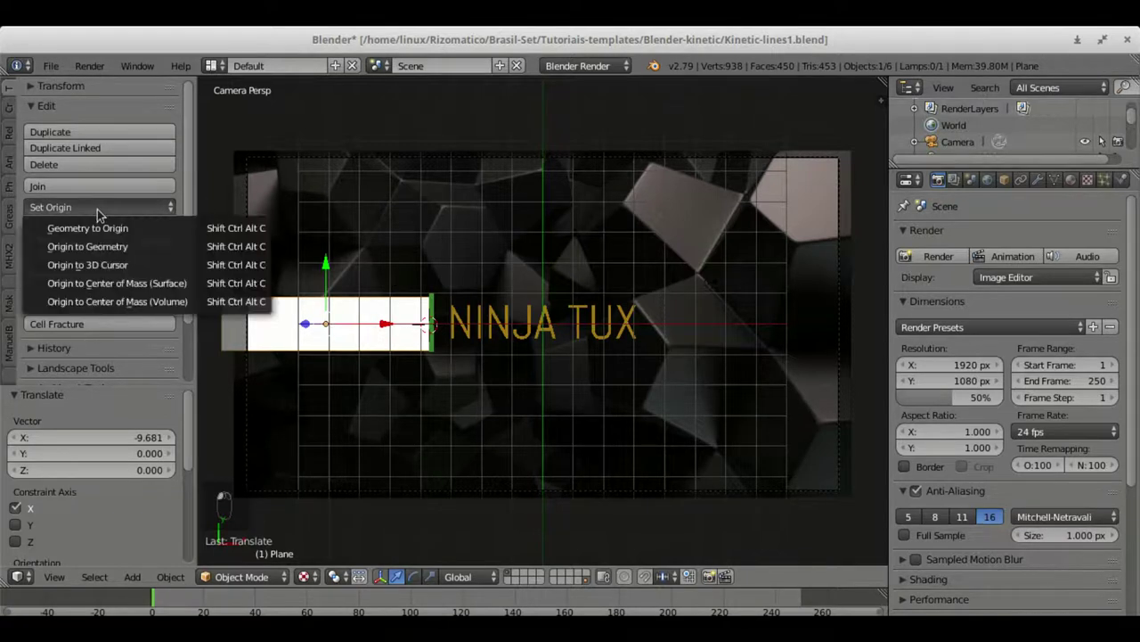
# - Lift the bar along Z toward the camera and line up a side orthographic view of it
pyautogui.press('s')
pyautogui.moveTo(533, 395); pyautogui.dragTo(549, 209)
pyautogui.moveTo(549, 205); pyautogui.dragTo(496, 353)
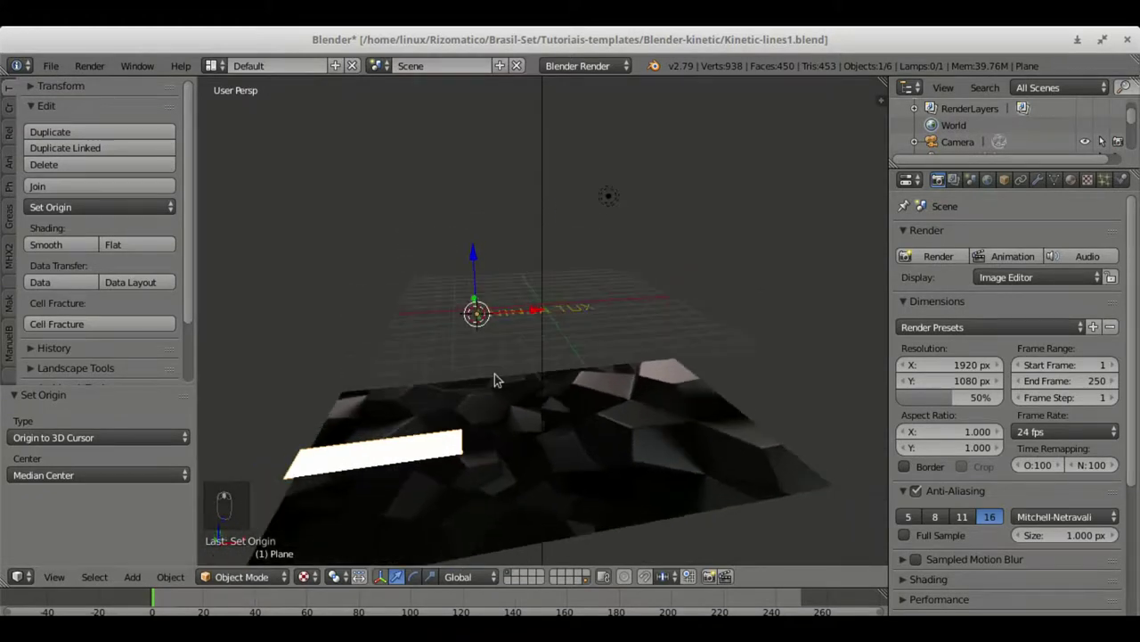
pyautogui.moveTo(481, 242); pyautogui.dragTo(491, 257)
pyautogui.middleClick(543, 363)
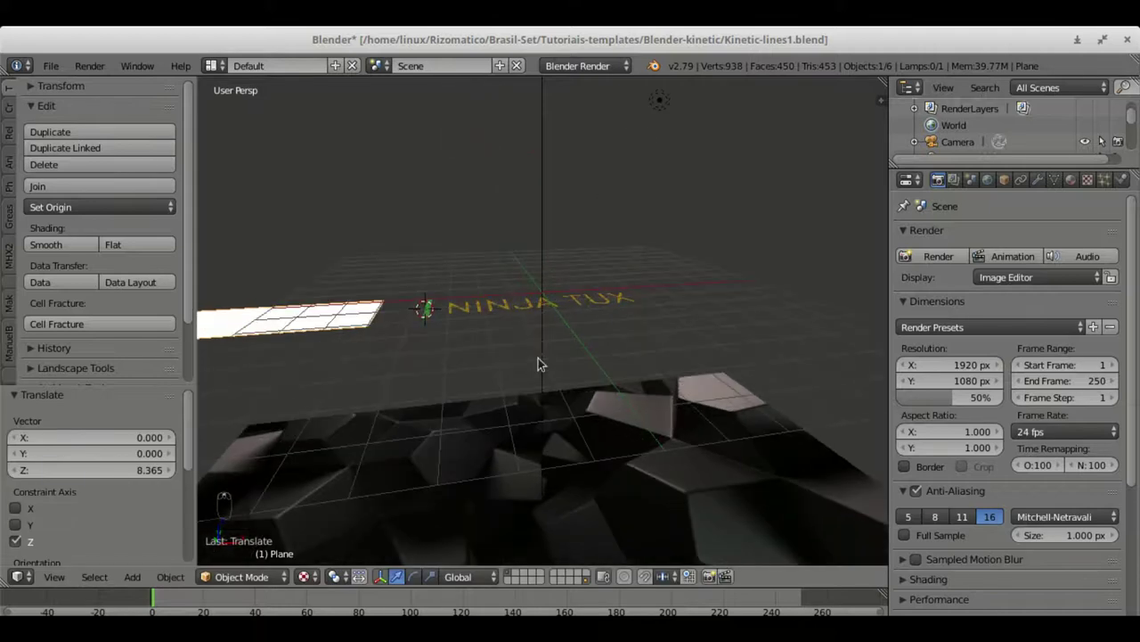
pyautogui.press('KP_3')
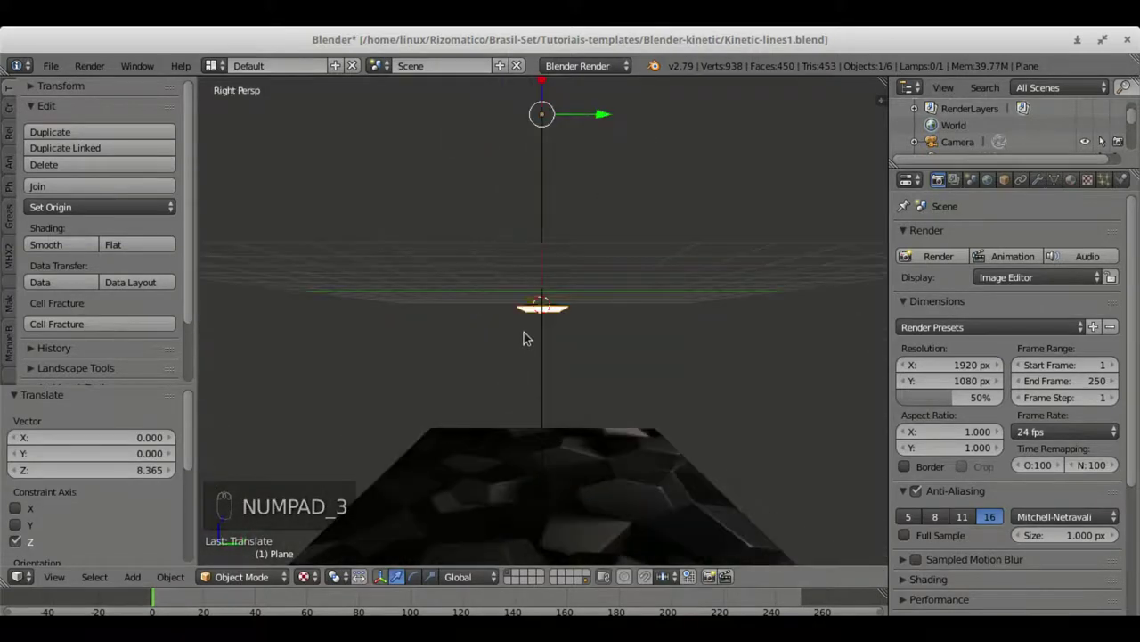
pyautogui.press('KP_1')
pyautogui.press('KP_5')
pyautogui.middleClick(523, 290)
pyautogui.press('KP_1')
# - Set the bar's origin to the 3D cursor at its right edge, then lengthen it along X in camera view
pyautogui.click(471, 317)
pyautogui.moveTo(471, 317); pyautogui.dragTo(517, 333)
pyautogui.press('g')
pyautogui.middleClick(476, 352)
pyautogui.moveTo(471, 354); pyautogui.dragTo(721, 383)
pyautogui.moveTo(75, 235); pyautogui.dragTo(501, 354)
pyautogui.moveTo(83, 210); pyautogui.dragTo(501, 355)
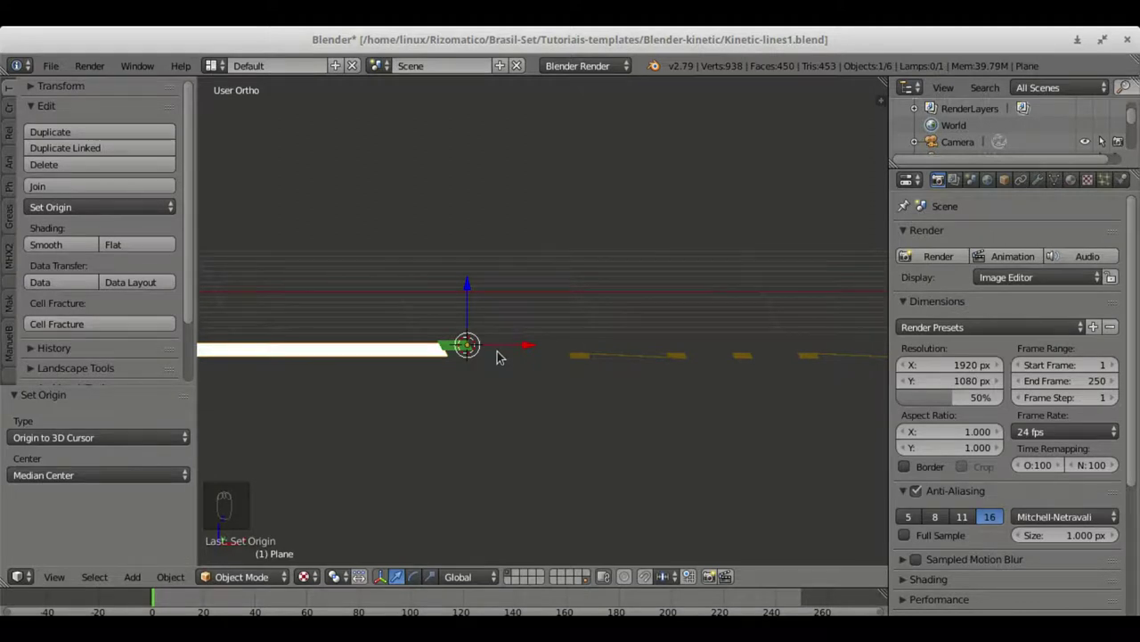
pyautogui.press('KP_0')
pyautogui.press('s')
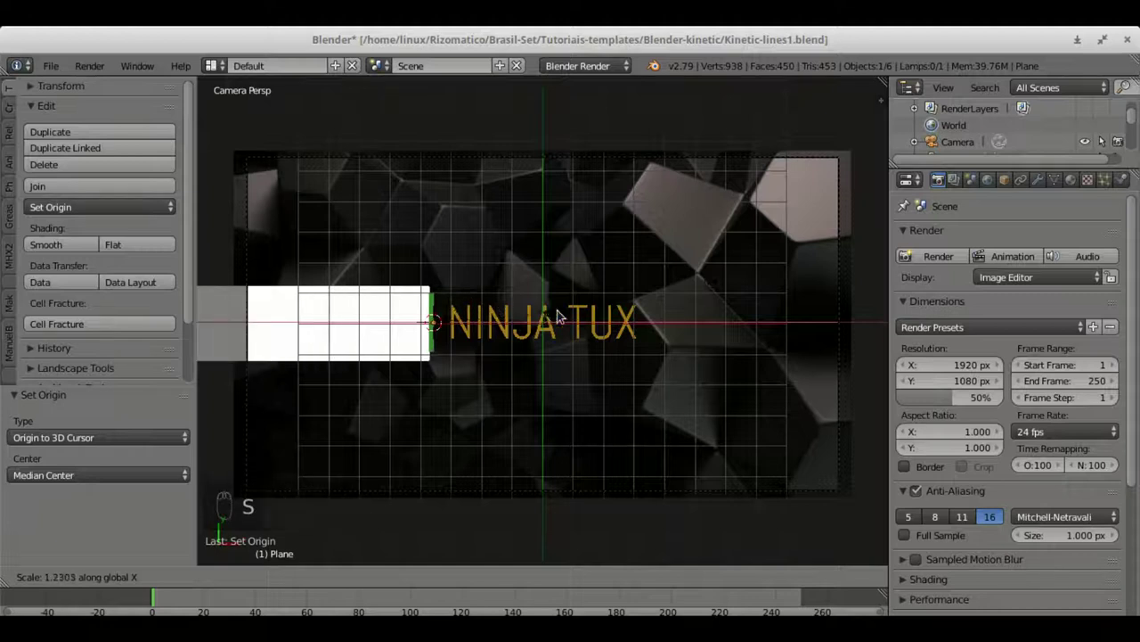
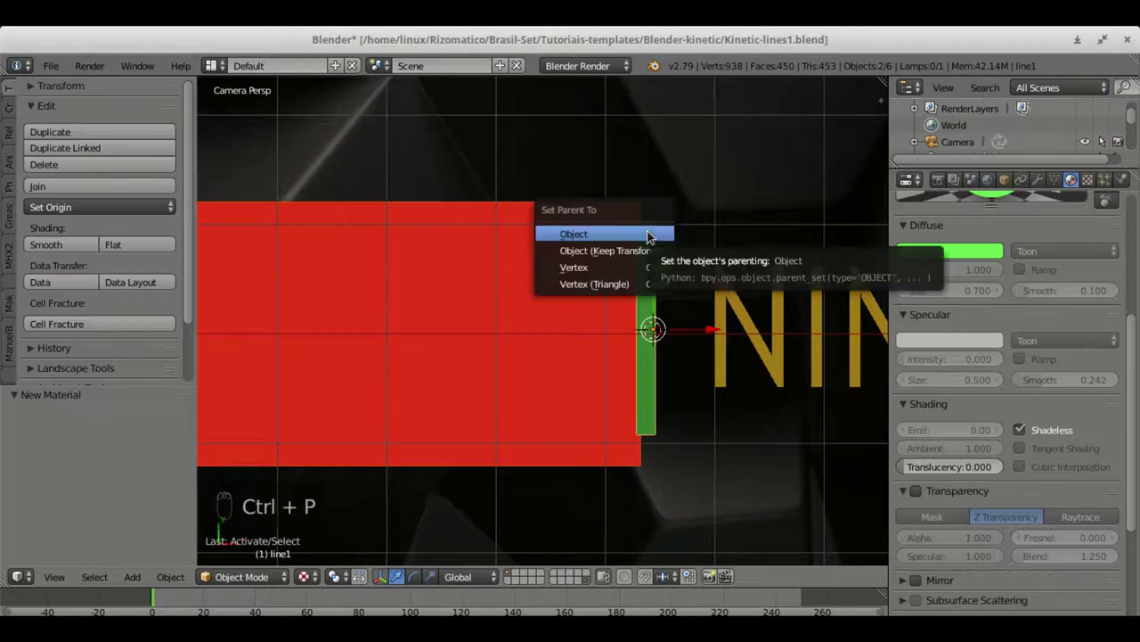
# - Parent the red mask bar to the green line1 with Ctrl+P Object
pyautogui.press('a')
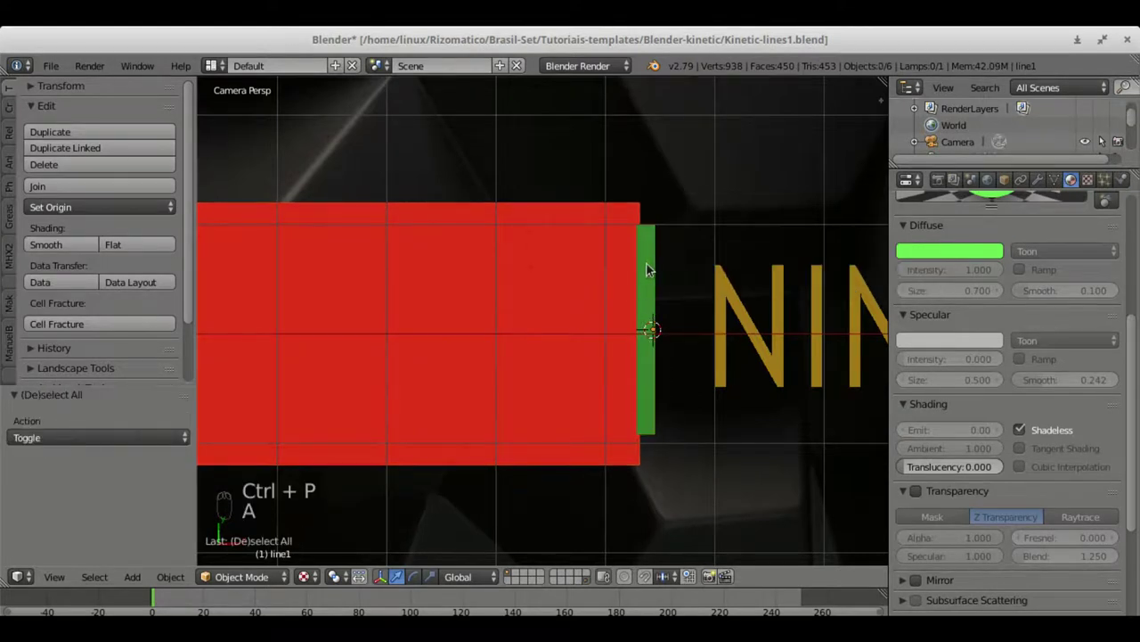
pyautogui.press('g')
pyautogui.rightClick(686, 239)
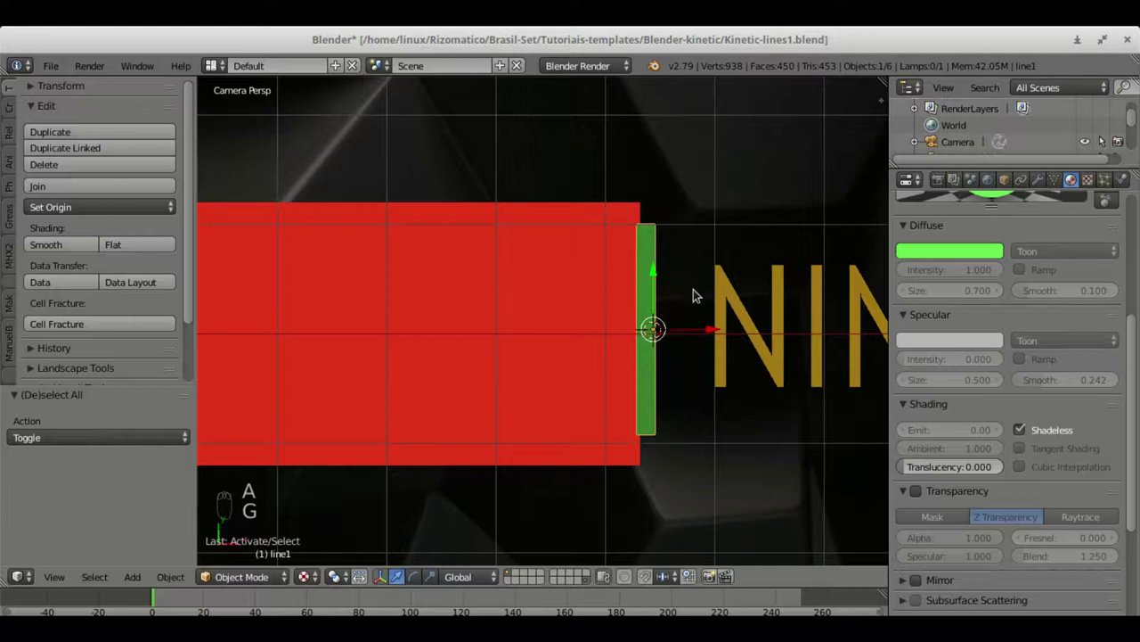
pyautogui.middleClick(713, 311)
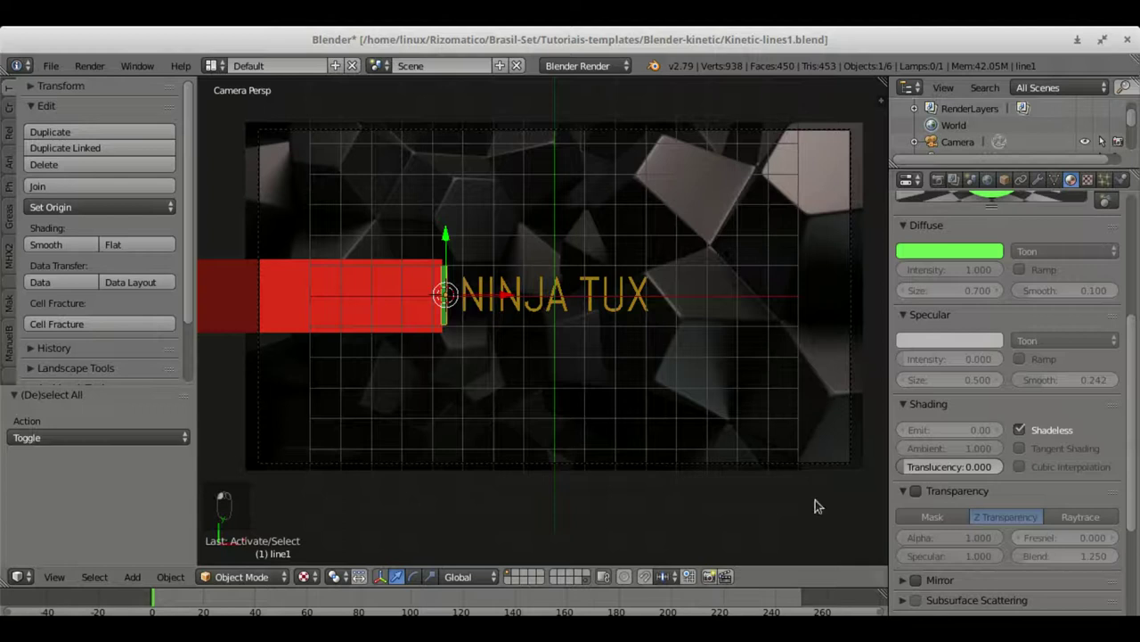
# - Enlarge the lower editor area beneath the viewport for the animation editor
pyautogui.moveTo(512, 299); pyautogui.dragTo(453, 305)
pyautogui.moveTo(453, 305); pyautogui.dragTo(551, 317)
pyautogui.moveTo(550, 316); pyautogui.dragTo(901, 595)
pyautogui.click(901, 594)
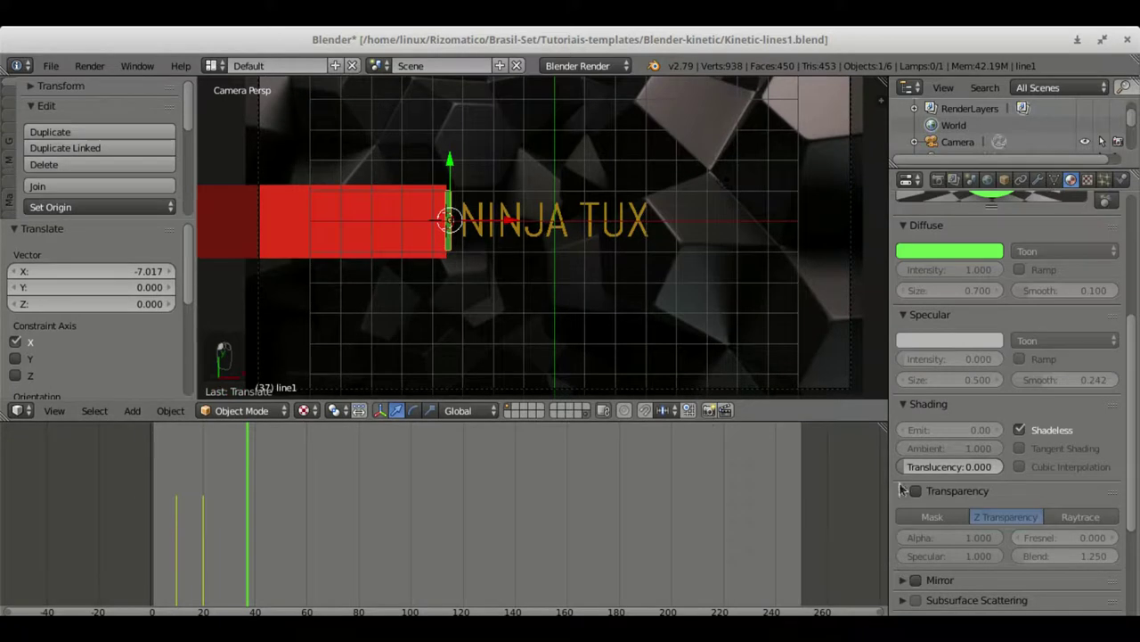
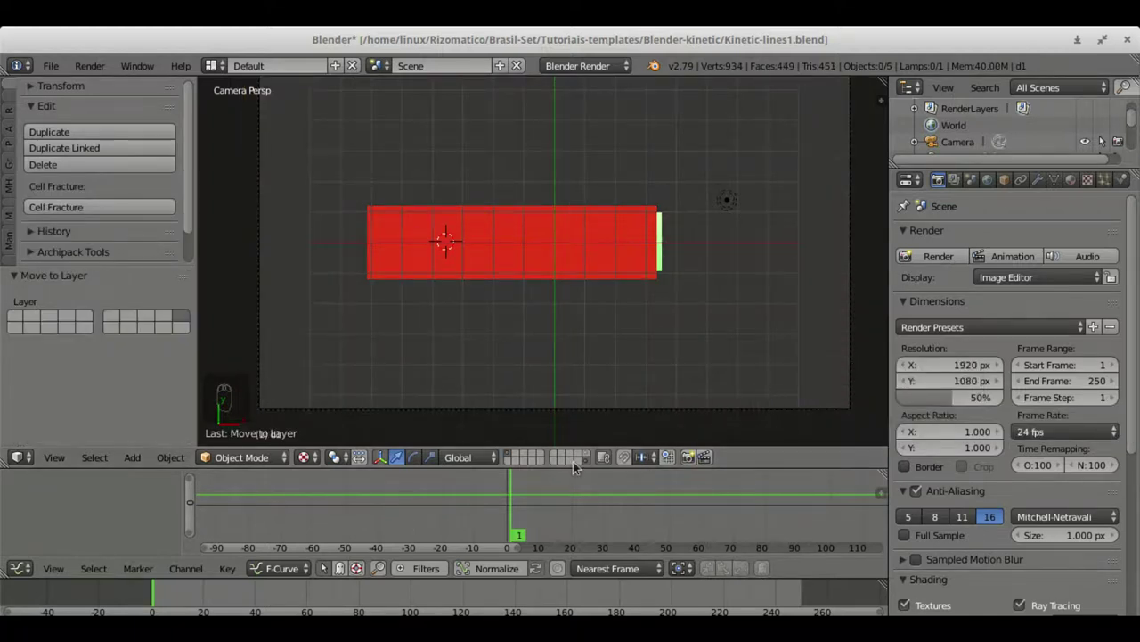
# - Show the background layer, keyframe the bar's position and scrub to frame 15
pyautogui.click(587, 457)
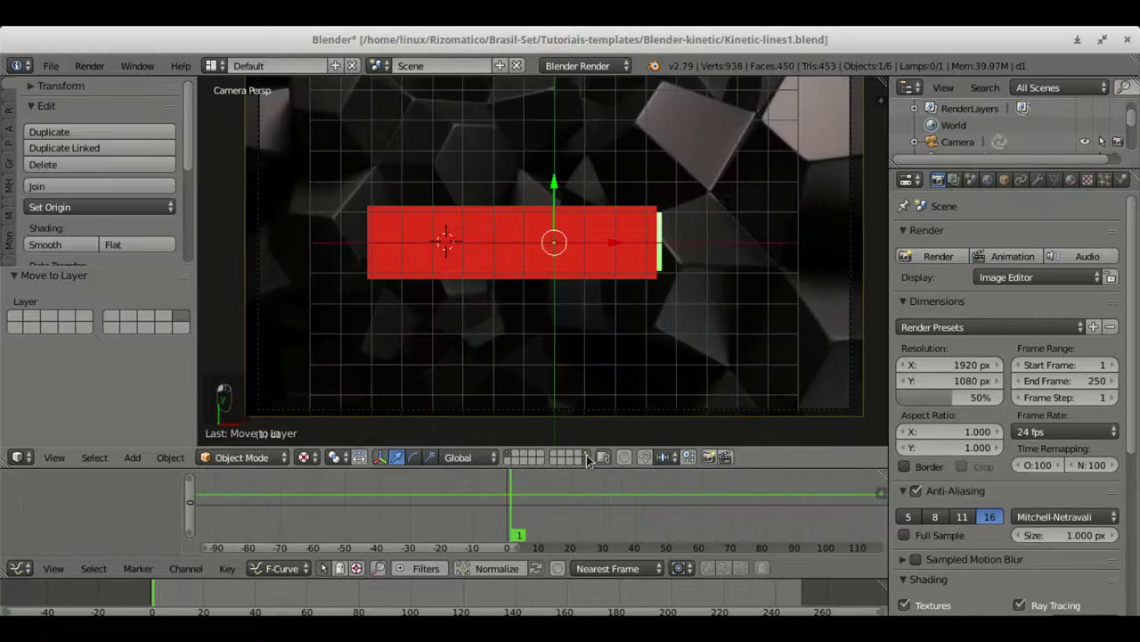
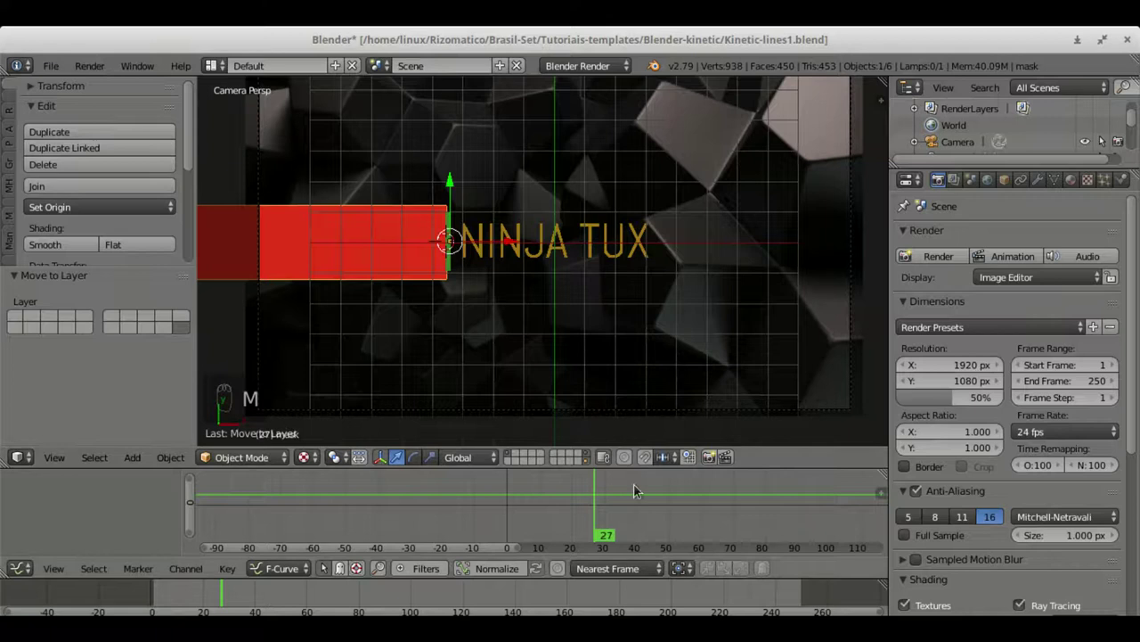
pyautogui.click(591, 465)
pyautogui.press('Escape')
pyautogui.moveTo(587, 451); pyautogui.dragTo(733, 242)
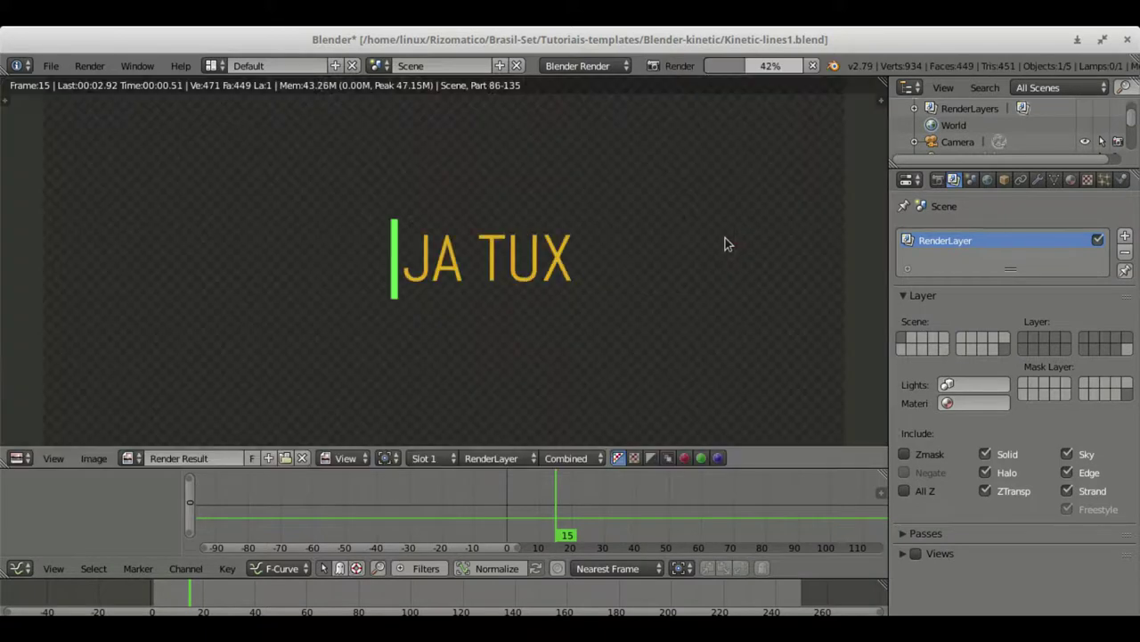
# - Test-render frame 14 showing only "A TUX", return to the scene and save
pyautogui.press('F12')
pyautogui.press('Escape')
pyautogui.moveTo(511, 507); pyautogui.dragTo(675, 147)
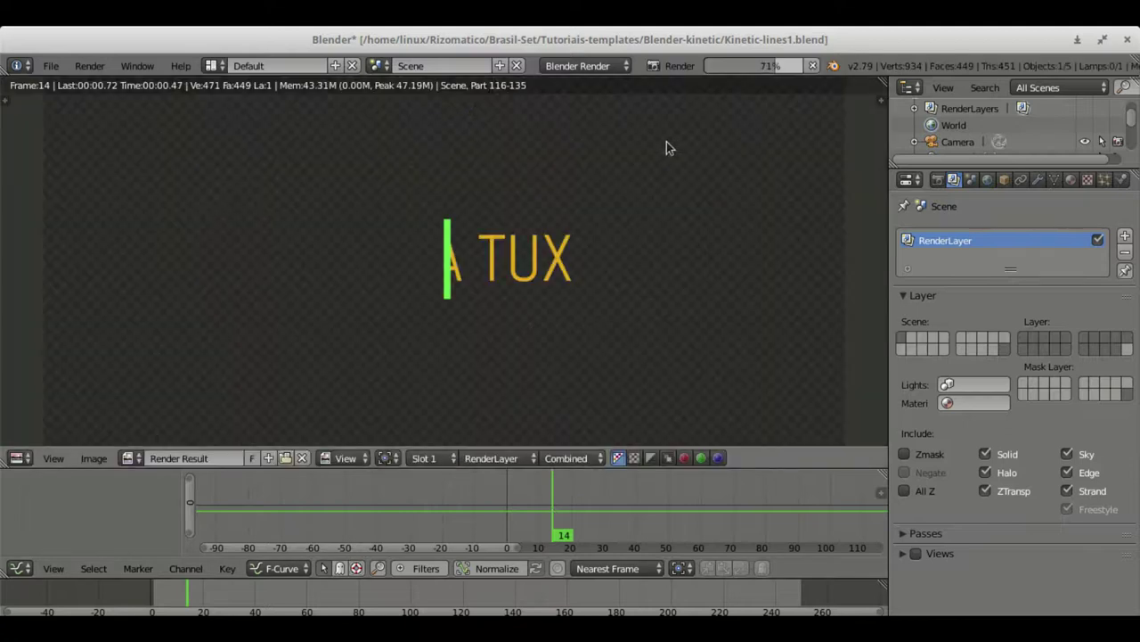
pyautogui.press('Escape')
pyautogui.moveTo(596, 457); pyautogui.dragTo(1056, 231)
pyautogui.press('ctrl+s')
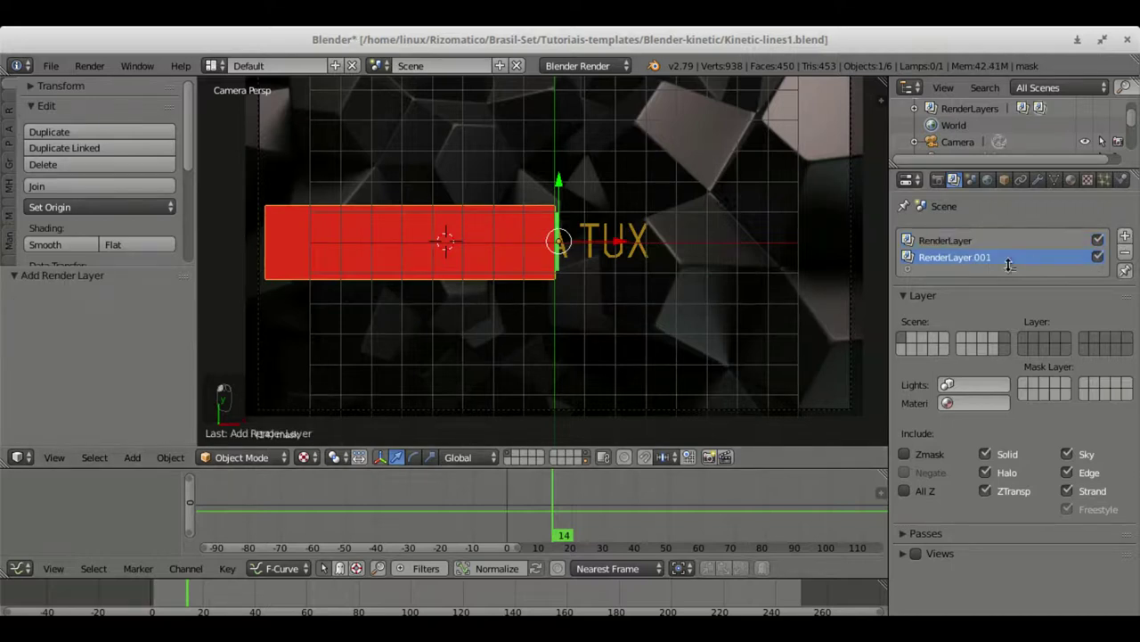